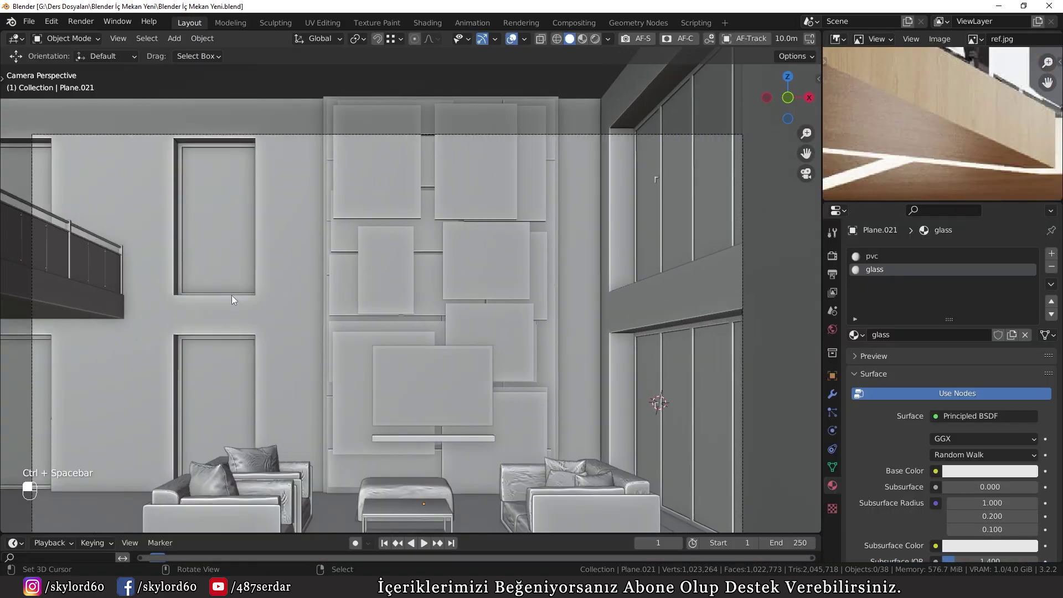
Leave the camera view and navigate toward the interior wall with the window panels.
key("shift+b")
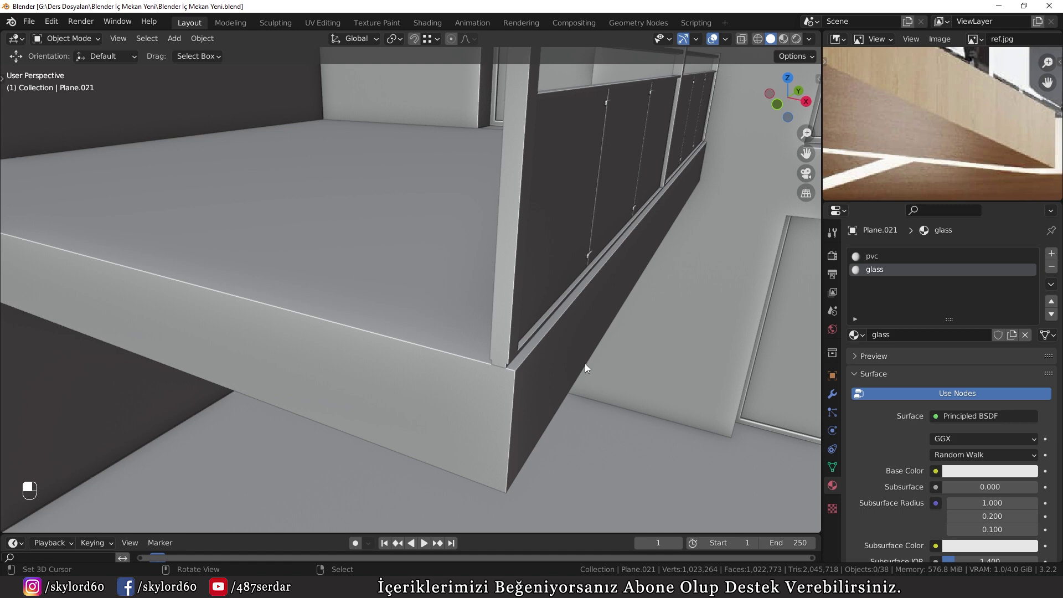
key("KP_0")
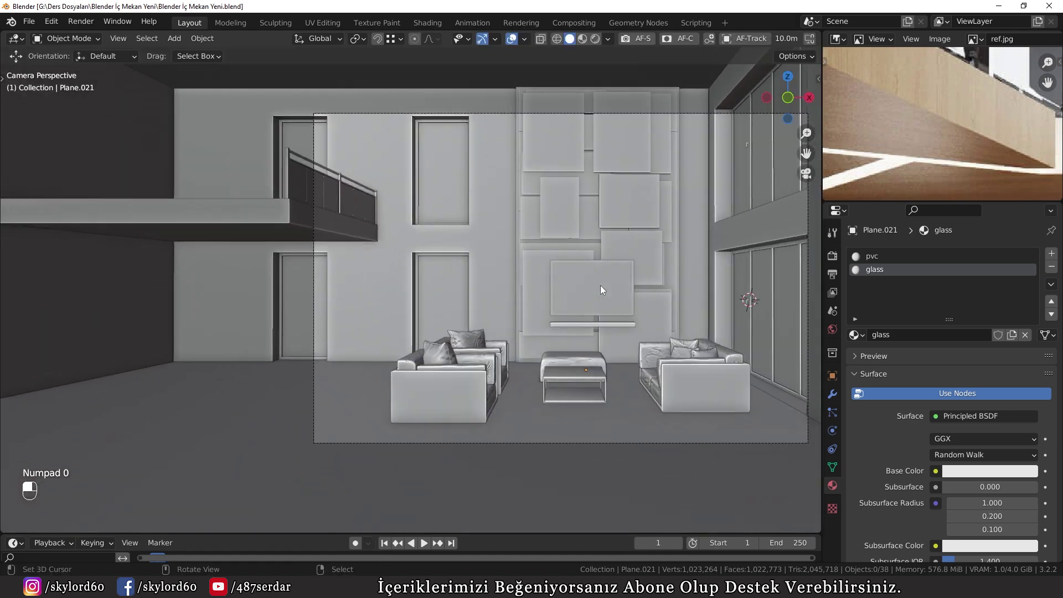
left_click_drag(519, 265, 616, 274)
left_click_drag(611, 279, 455, 314)
left_click_drag(455, 315, 605, 327)
left_click_drag(604, 327, 543, 309)
left_click_drag(544, 309, 432, 309)
left_click_drag(432, 310, 377, 315)
middle_click(377, 314)
left_click_drag(377, 314, 232, 341)
left_click_drag(231, 341, 505, 242)
From the side orthographic view, add a mesh Plane at the upper window panel and rotate it upright.
key("KP_3")
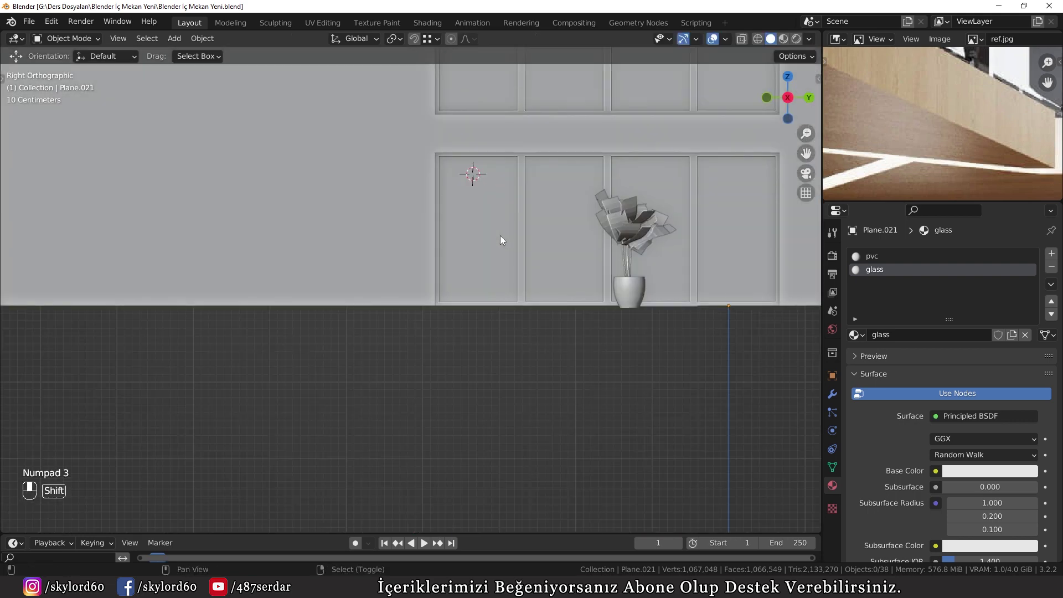
middle_click(486, 308)
left_click_drag(484, 311, 460, 201)
left_click_drag(460, 201, 458, 266)
left_click(389, 316)
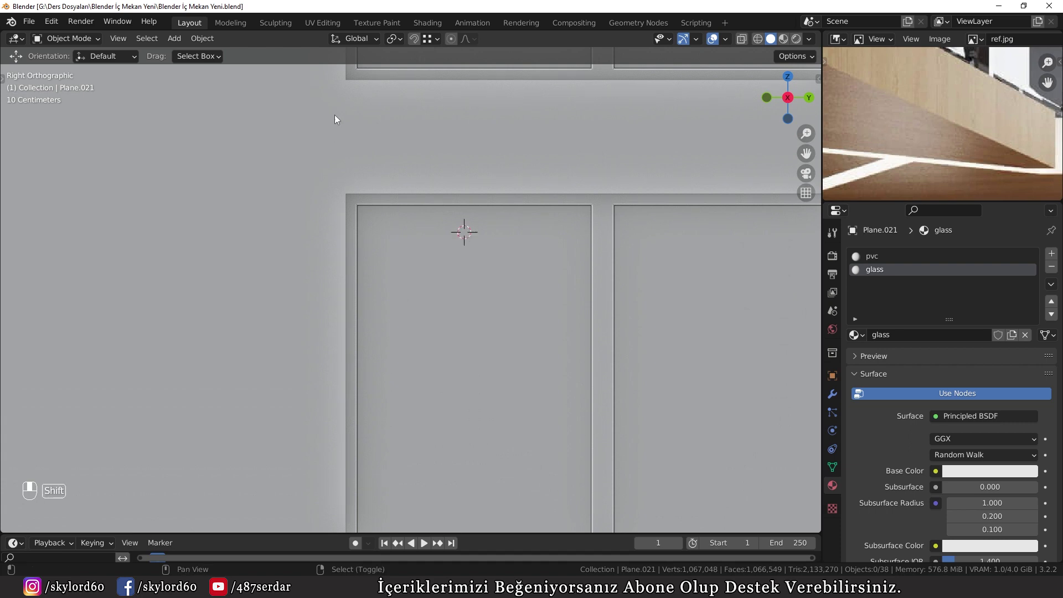
key("shift+a")
key("shift+a")
key("r")
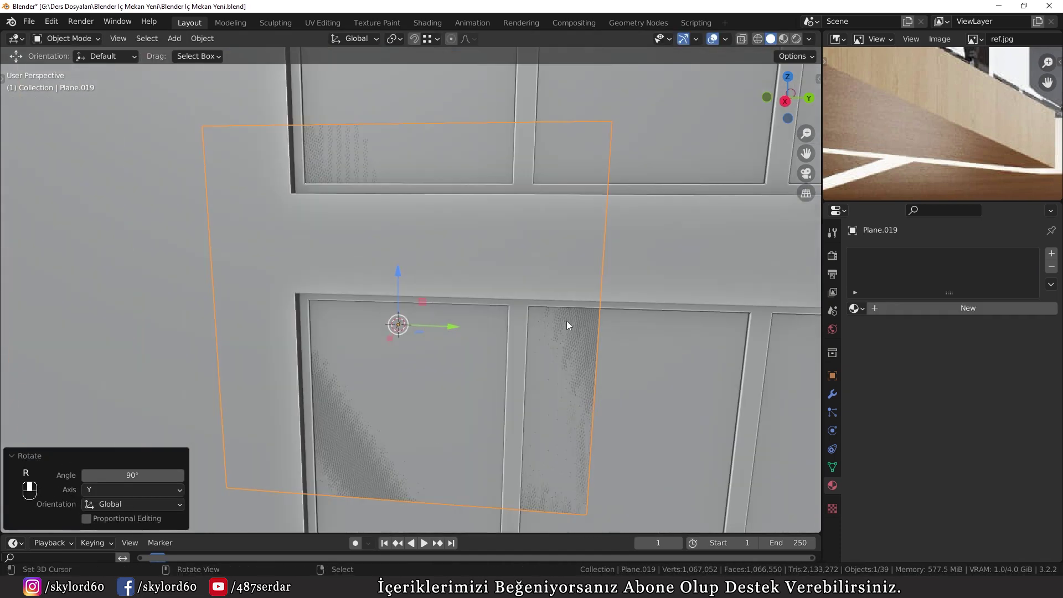
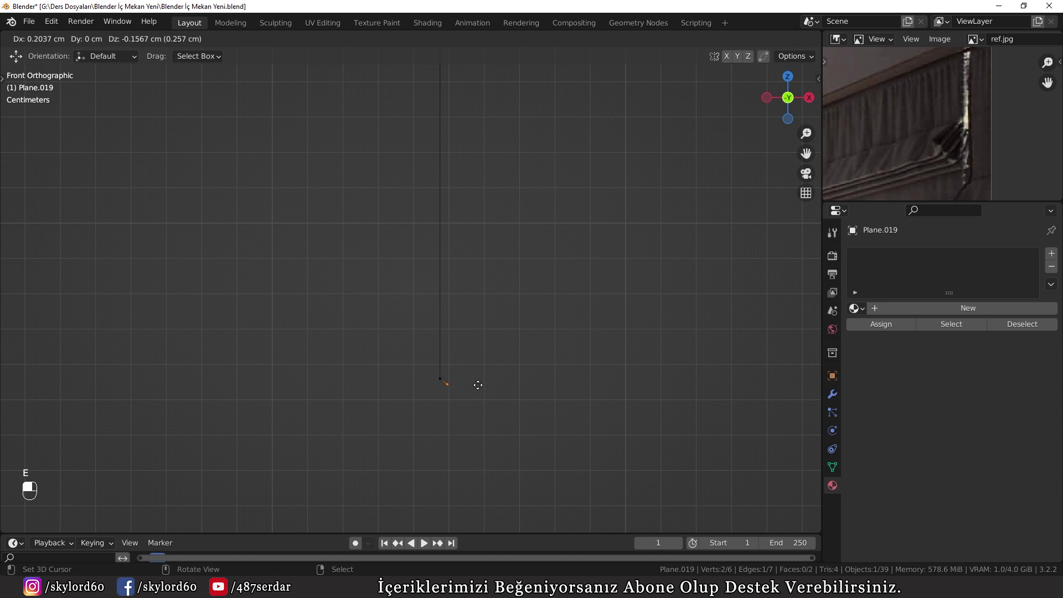
Extrude the shade plane into additional strips and raise the edge, checking it edge-on from the front.
key("e")
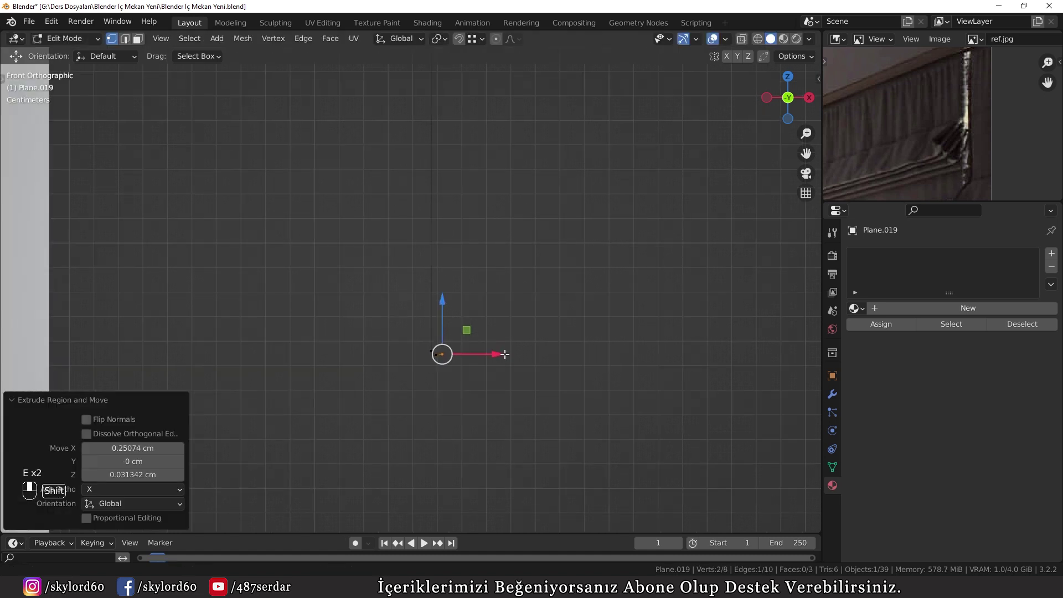
key("e")
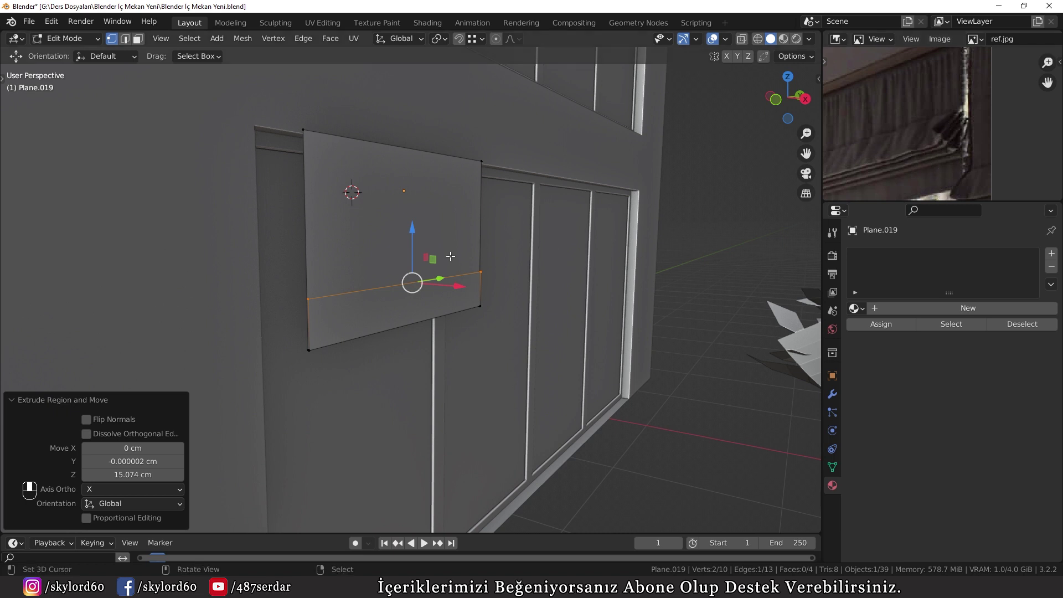
key("g")
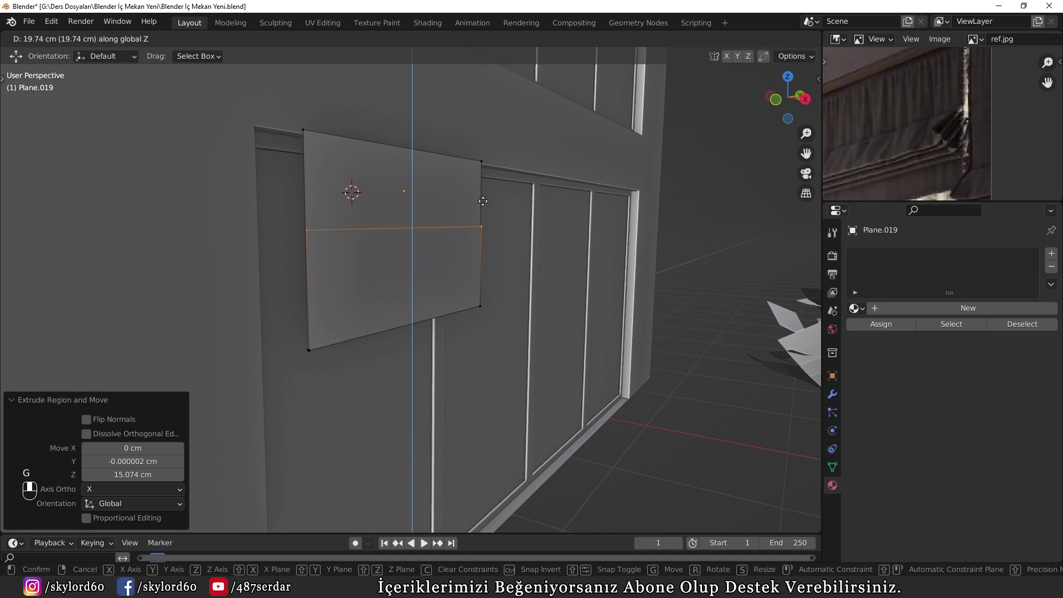
key("KP_1")
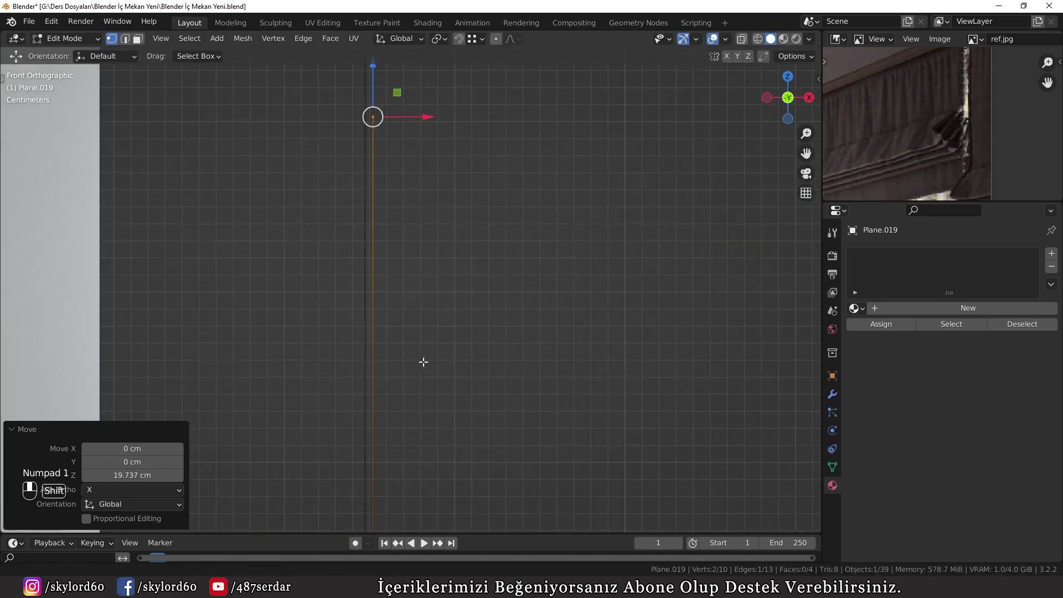
Extrude and move more edges along Z until the shade has seven stacked horizontal strips.
key("e")
key("e")
key("g")
key("e")
key("g")
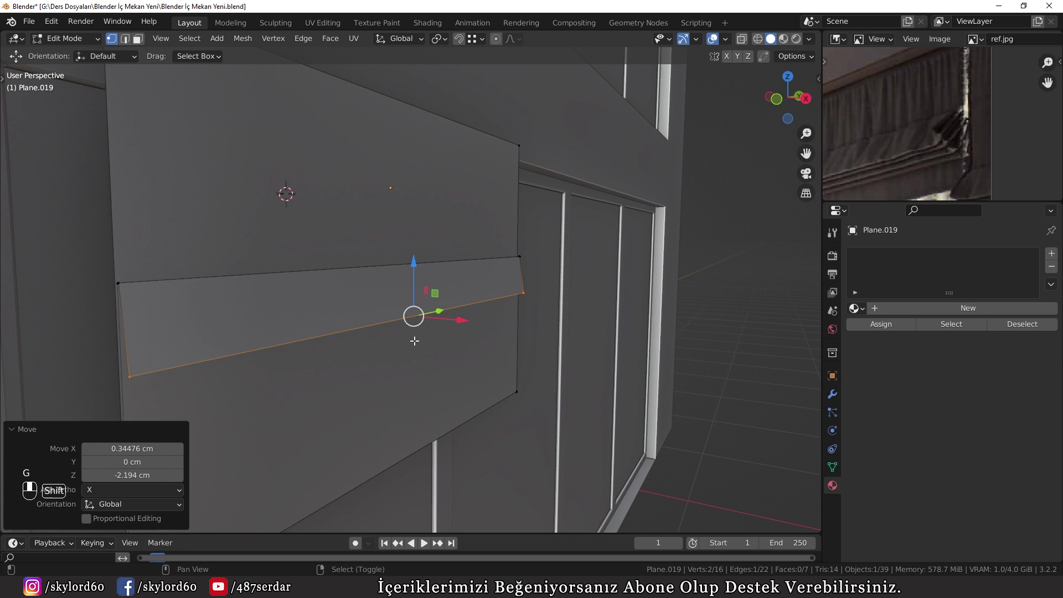
key("g")
key("g")
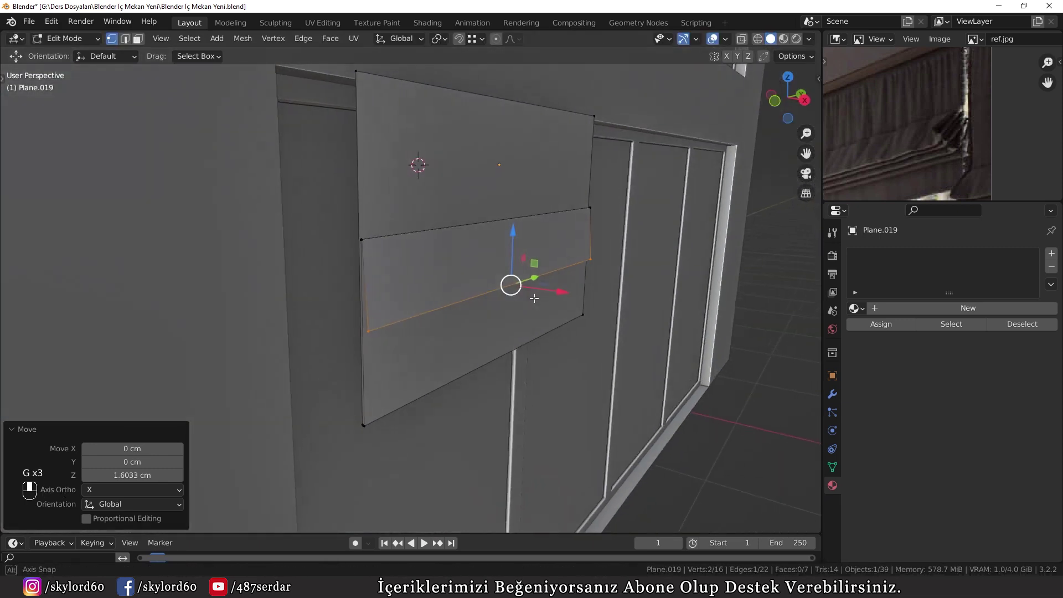
In front view, extrude the shade profile upward into new folds and position them.
key("KP_1")
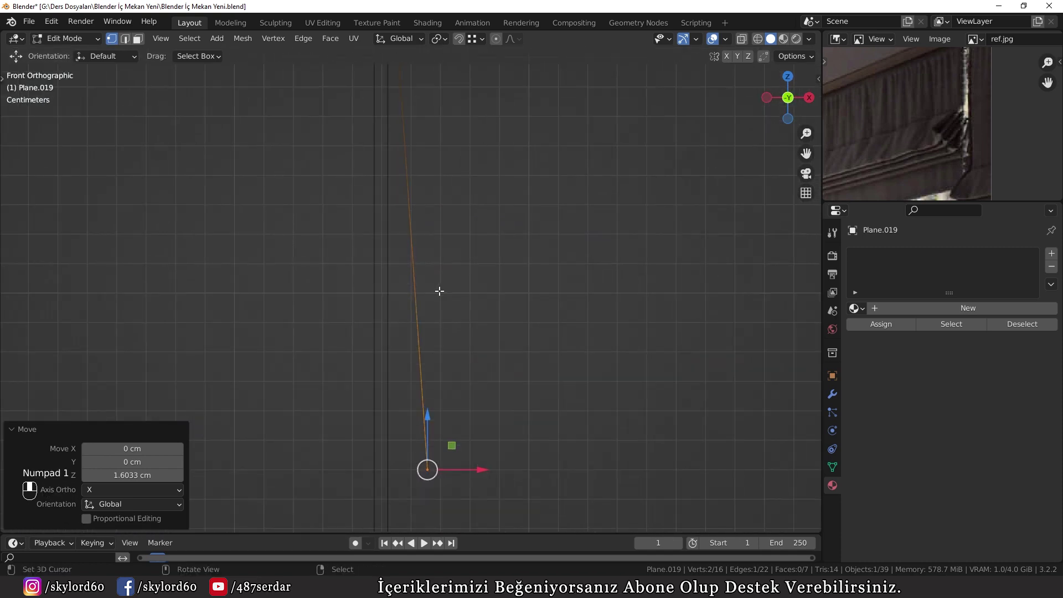
key("e")
key("e")
key("e")
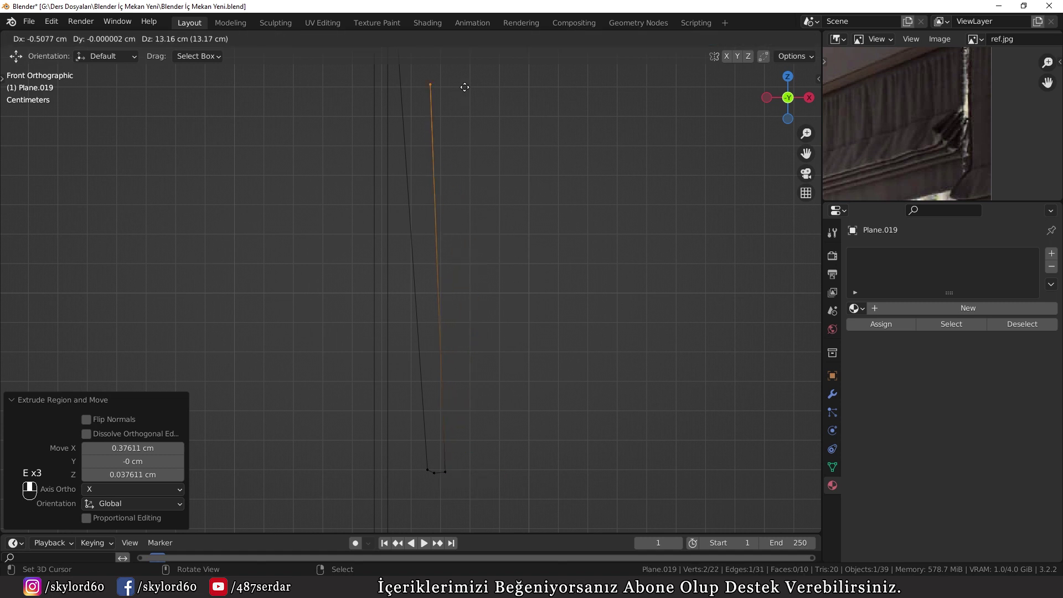
key("g")
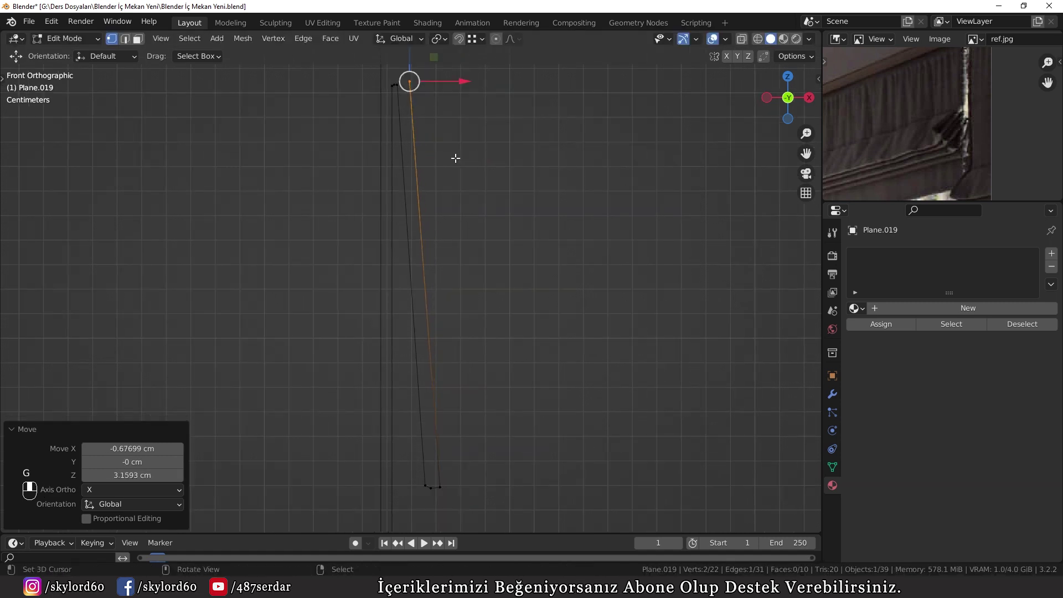
key("e")
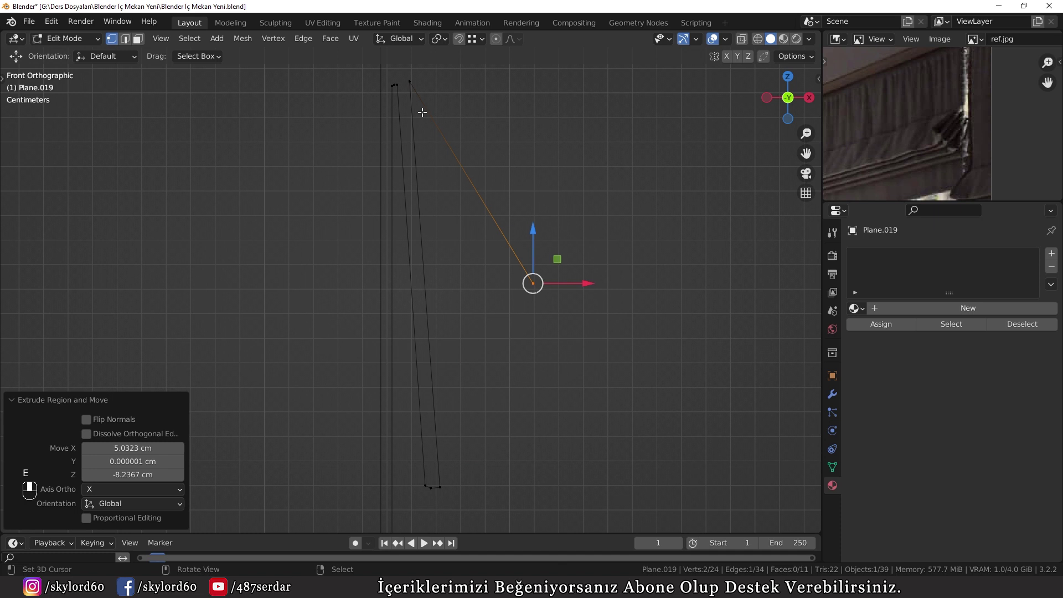
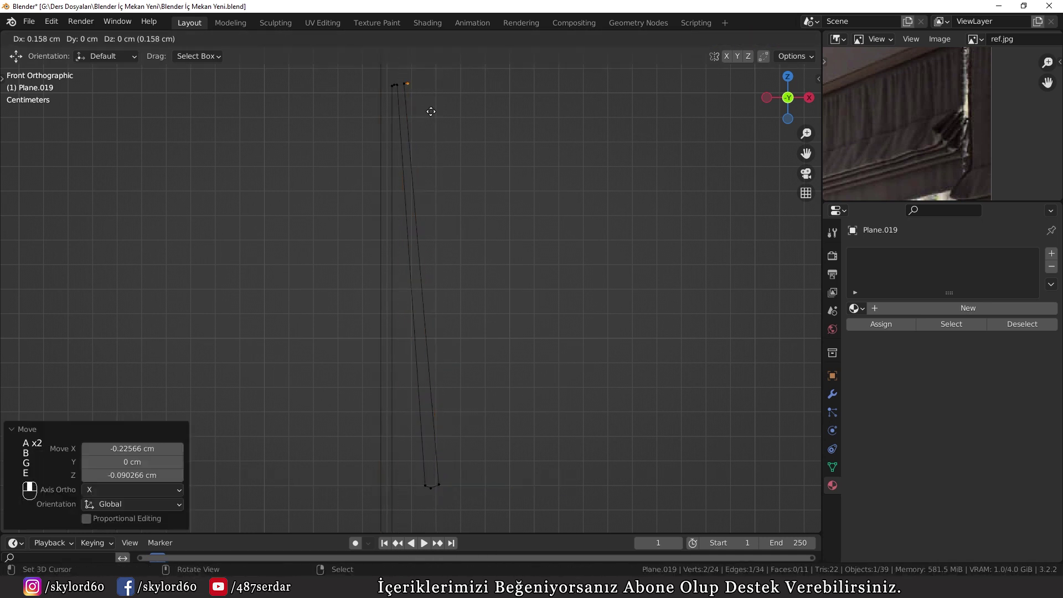
key("e")
key("e")
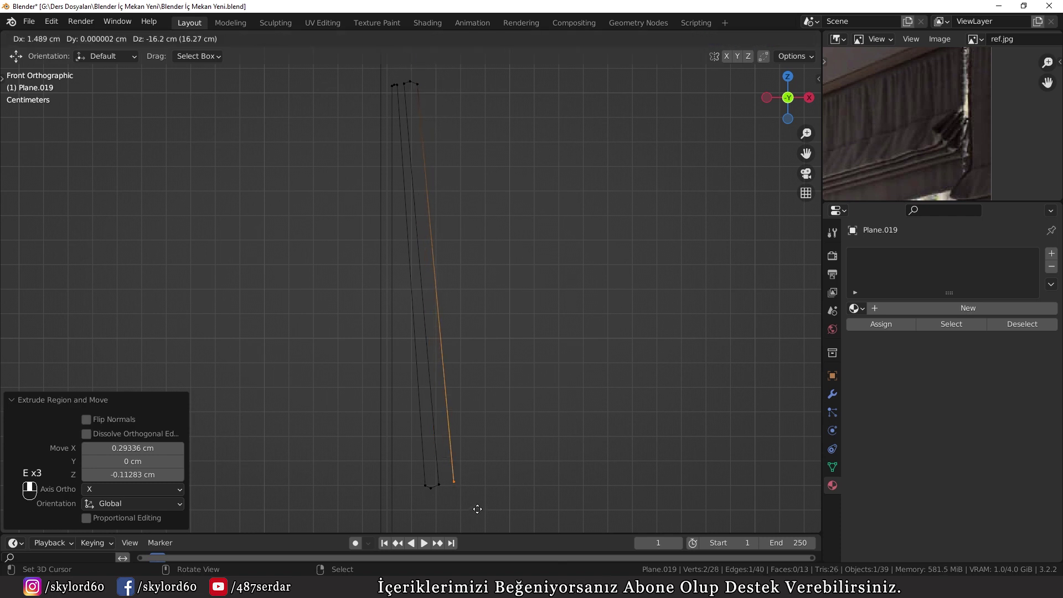
Extrude further folds alternately down and up to build the zigzag pleat profile.
key("e")
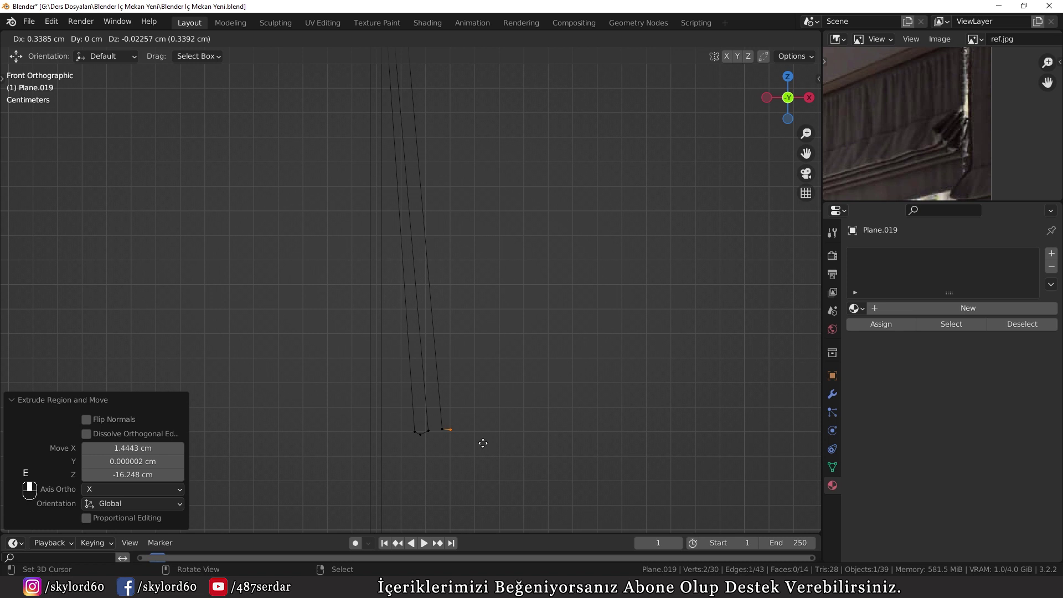
key("e")
key("e")
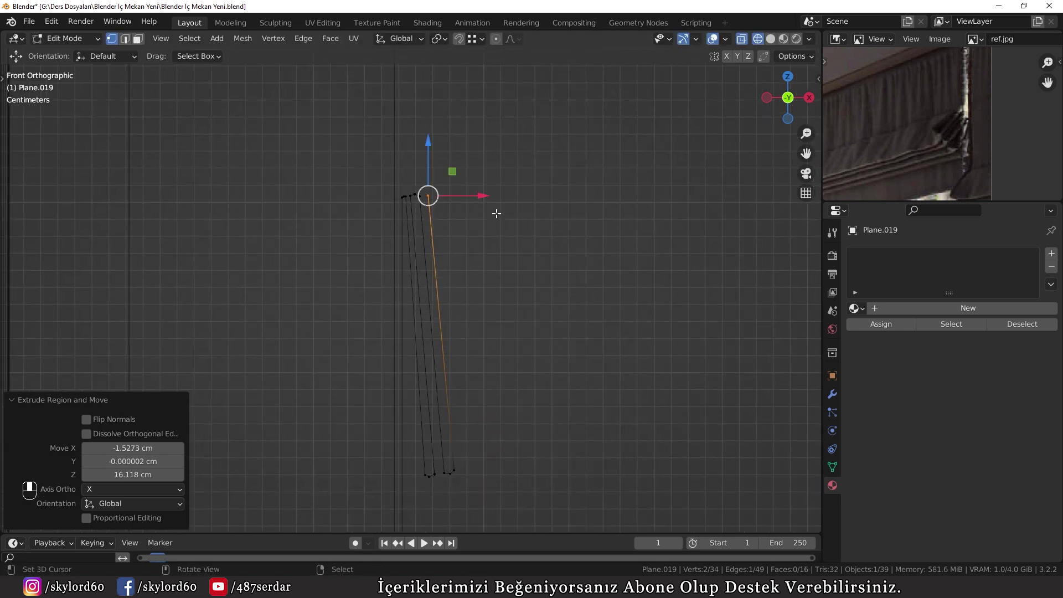
key("e")
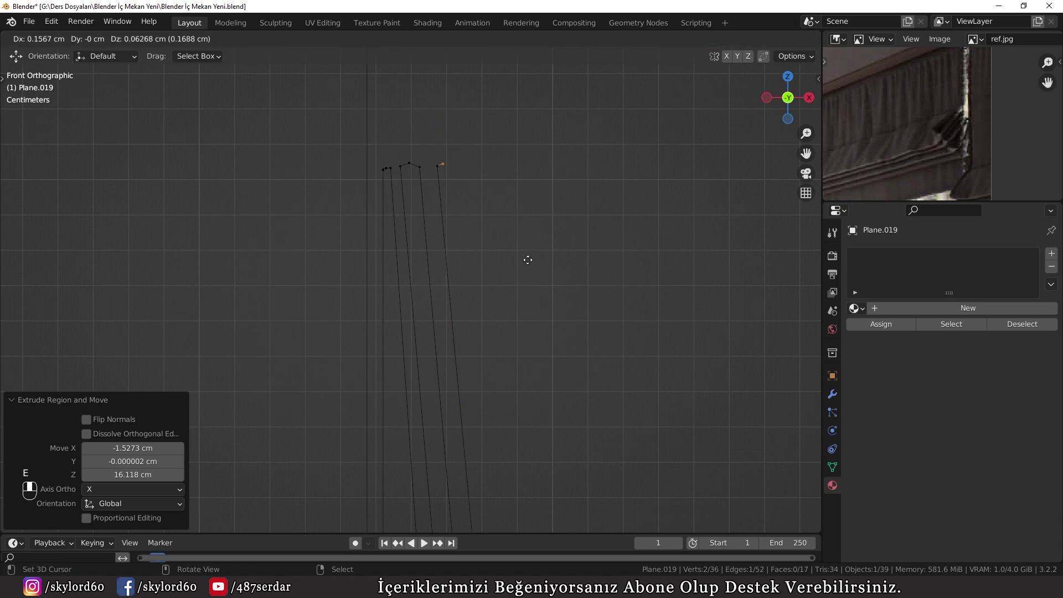
key("e")
key("e")
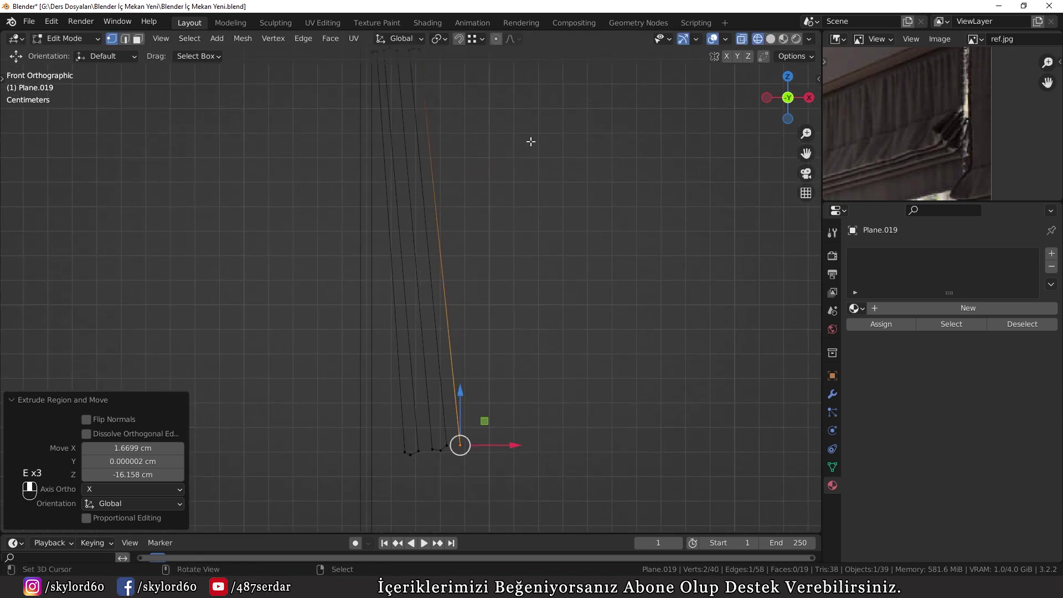
key("e")
key("e")
key("e")
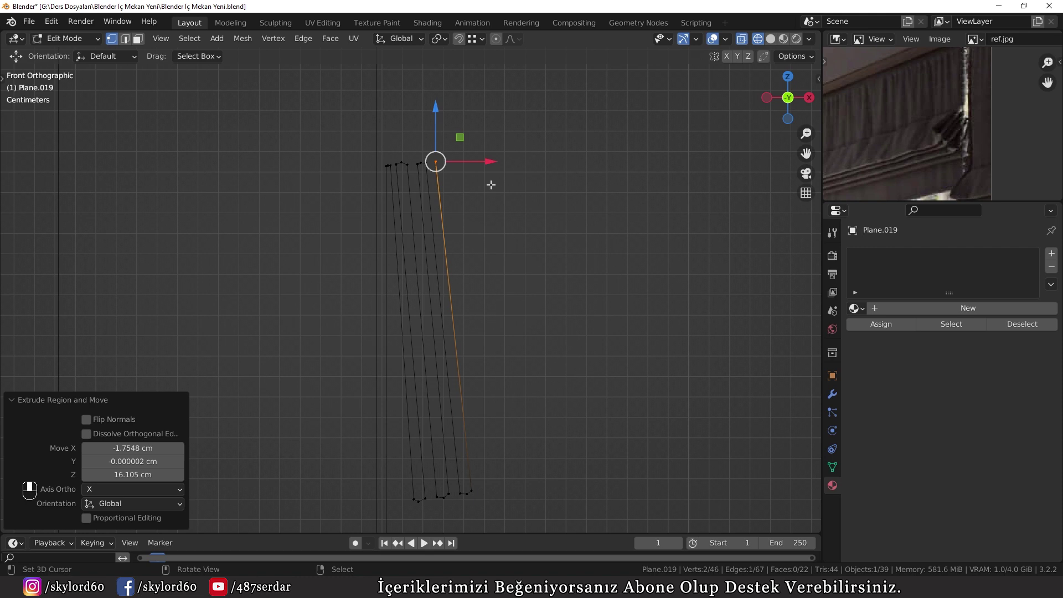
Box-select the top pleat vertices and move them to respace and re-angle the folds.
key("1")
key("a")
key("a")
key("b")
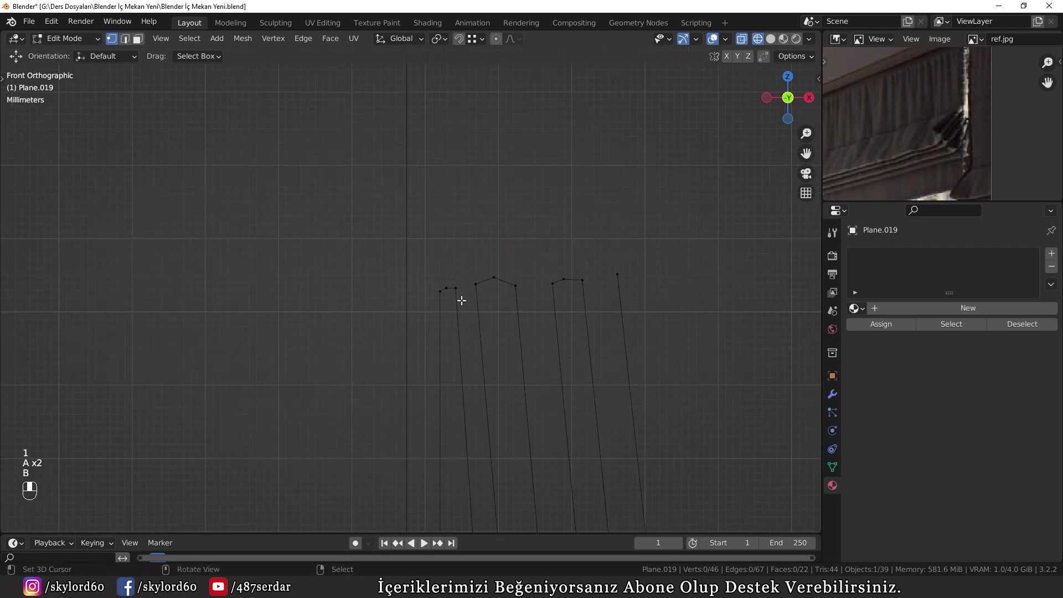
key("b")
key("g")
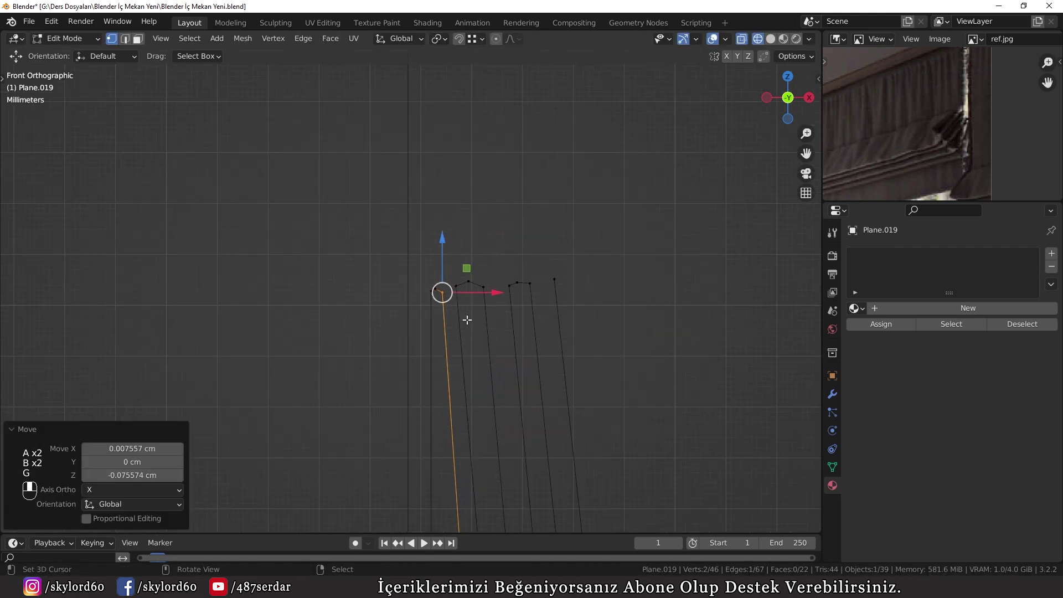
key("g")
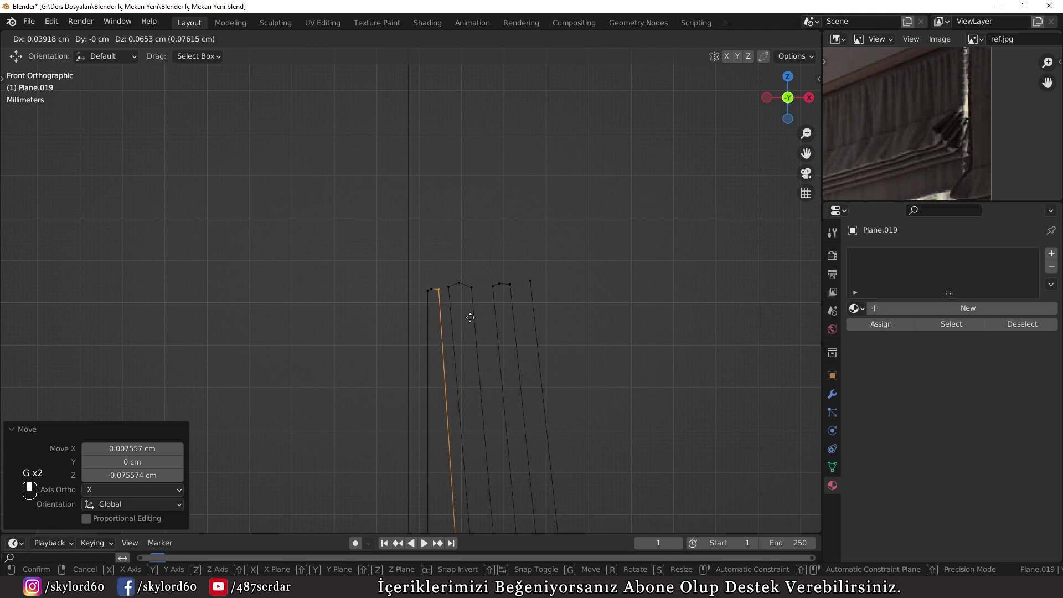
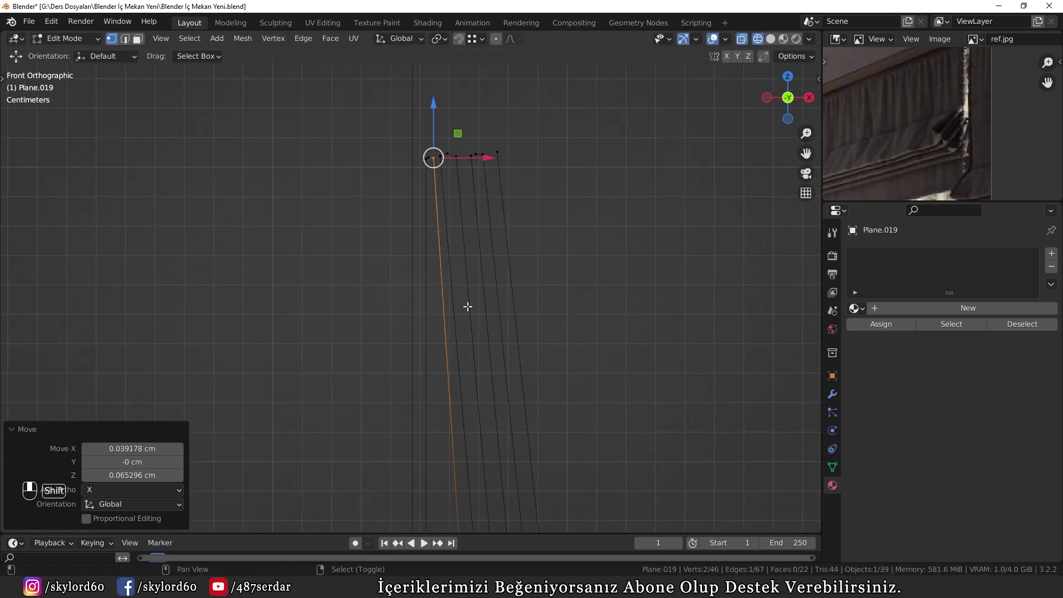
Give the curtain a Solidify modifier of 0.1 cm thickness with Even Thickness enabled, orbiting to check the folds.
key("b")
key("a")
key("a")
key("b")
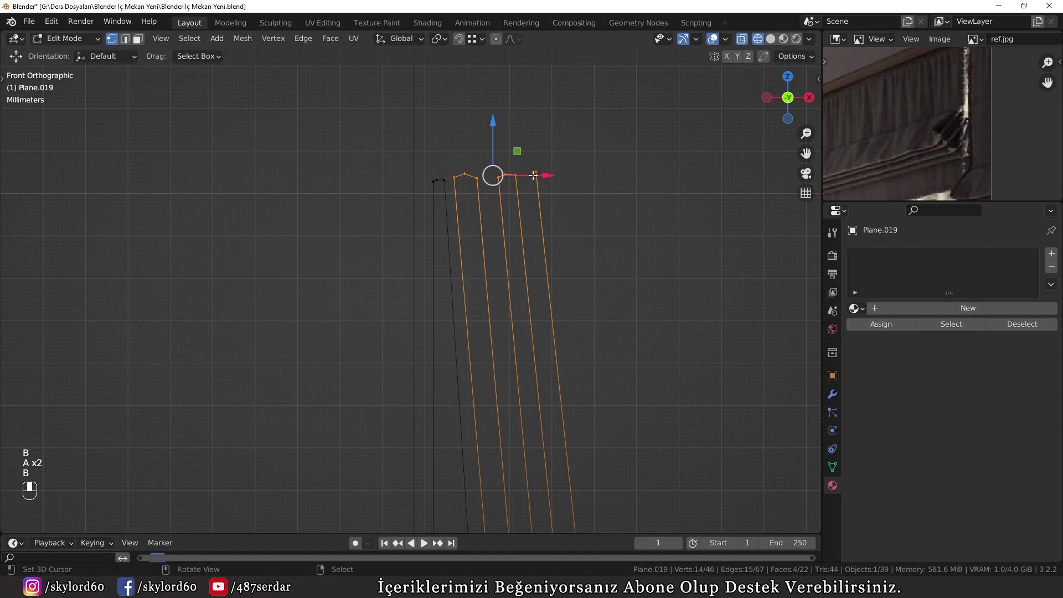
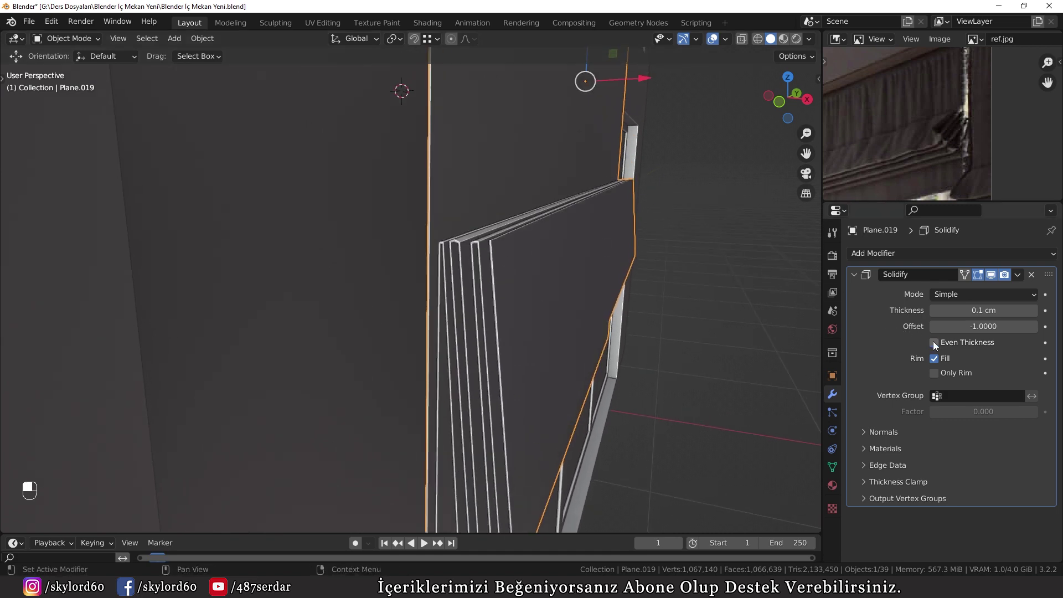
key("shift+b")
left_click_drag(458, 205, 941, 348)
double_click(941, 348)
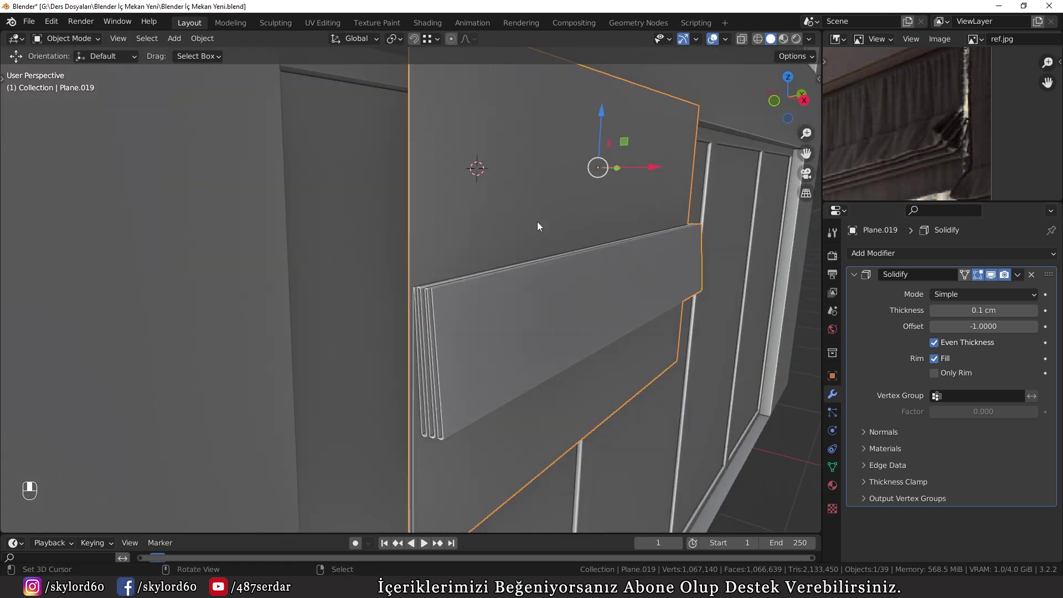
left_click_drag(565, 207, 632, 234)
left_click_drag(632, 234, 500, 233)
left_click_drag(501, 233, 390, 166)
left_click_drag(390, 166, 542, 177)
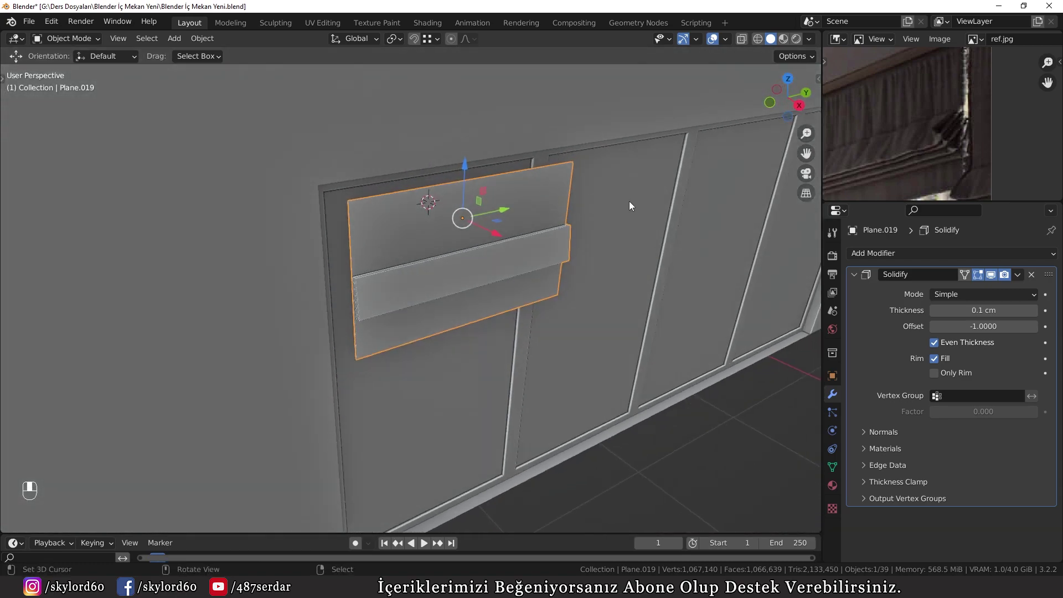
Apply the Solidify modifier, then in Edit Mode add six horizontal loop cuts across the curtain flap.
key("ctrl+a")
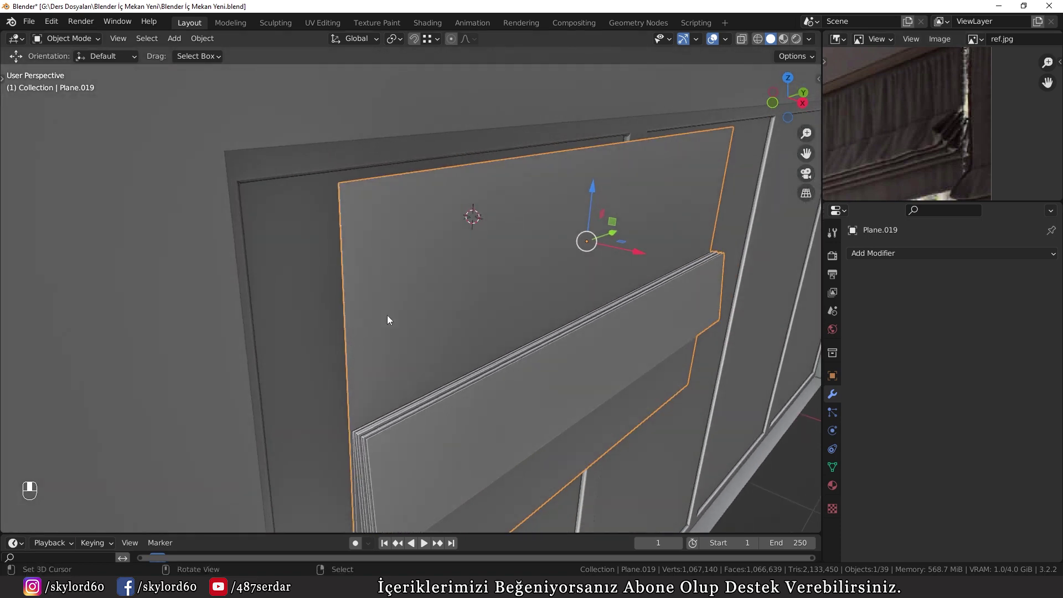
key("Tab")
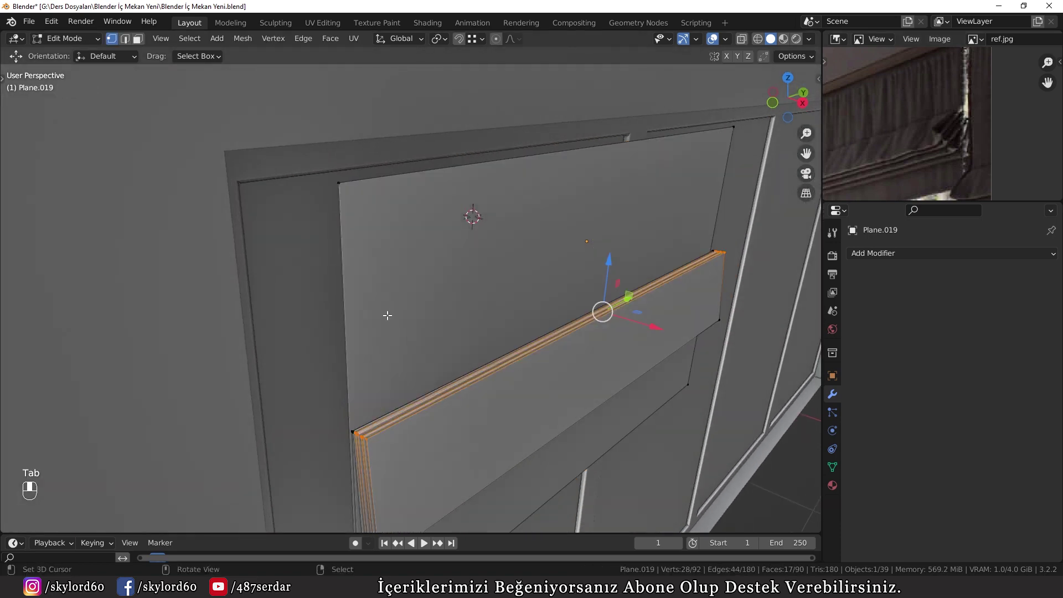
key("a")
key("a")
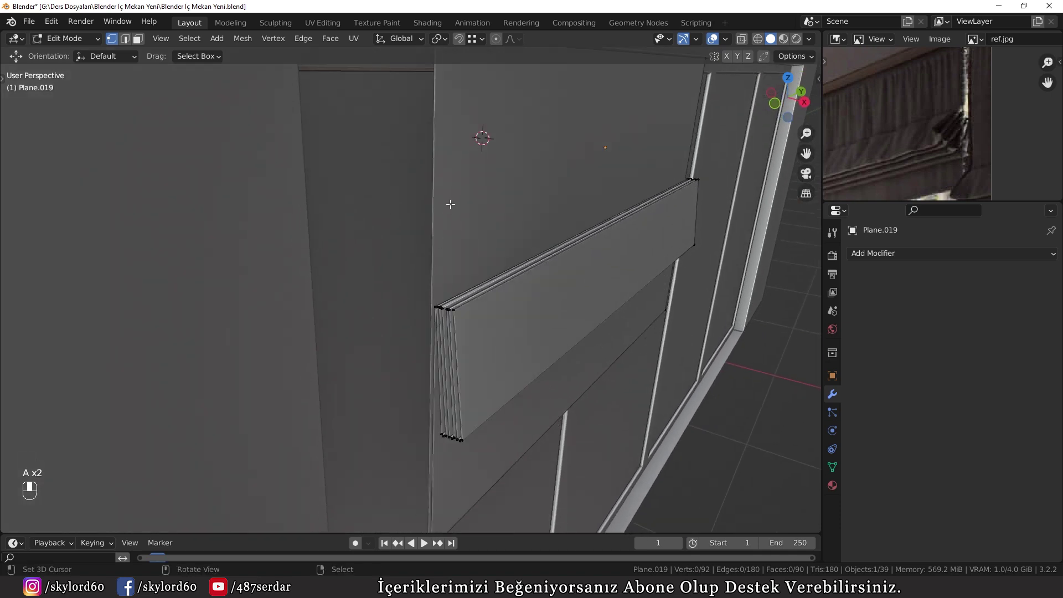
key("ctrl+r")
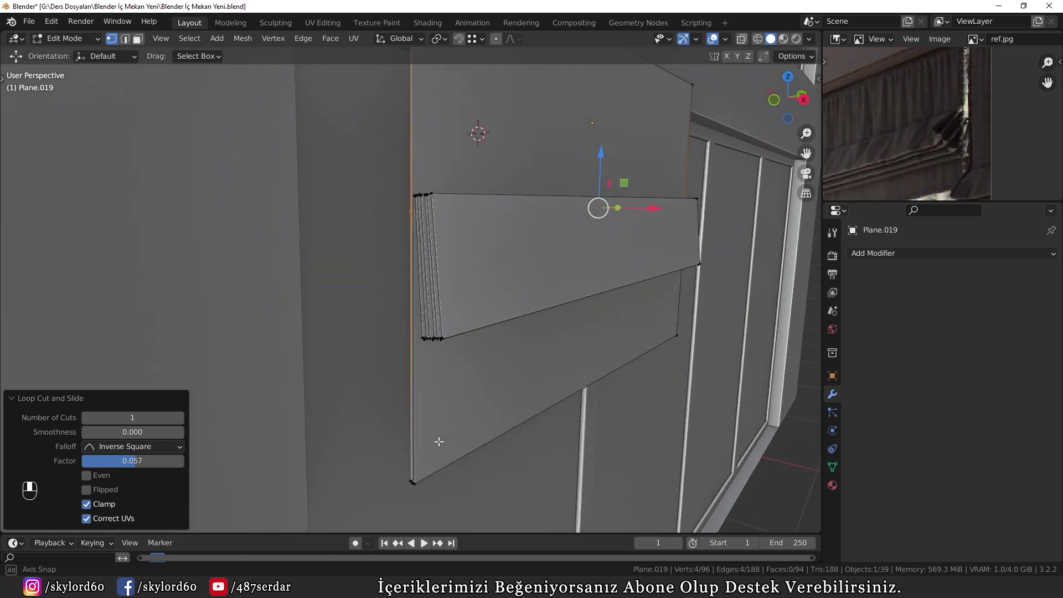
key("ctrl+r")
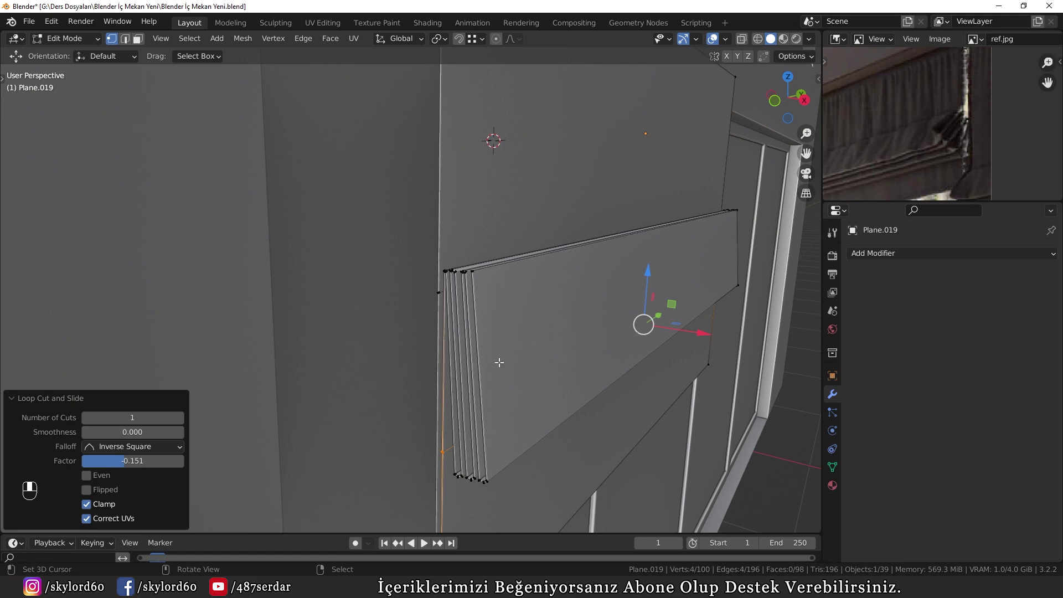
Add loop cuts and subdivide the curtain faces into a dense grid across the whole panel.
key("ctrl+r")
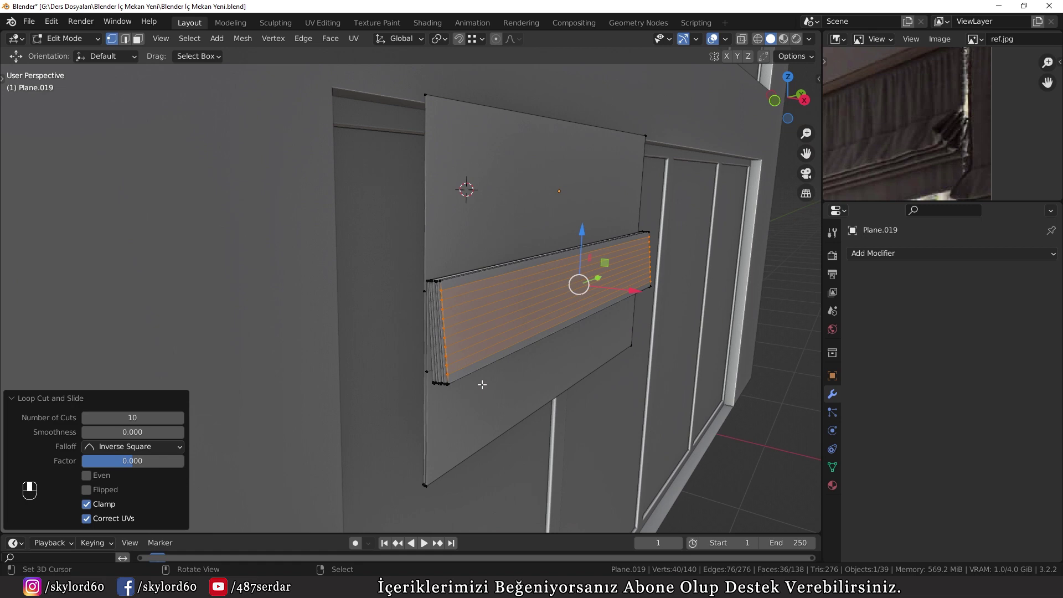
key("ctrl+r")
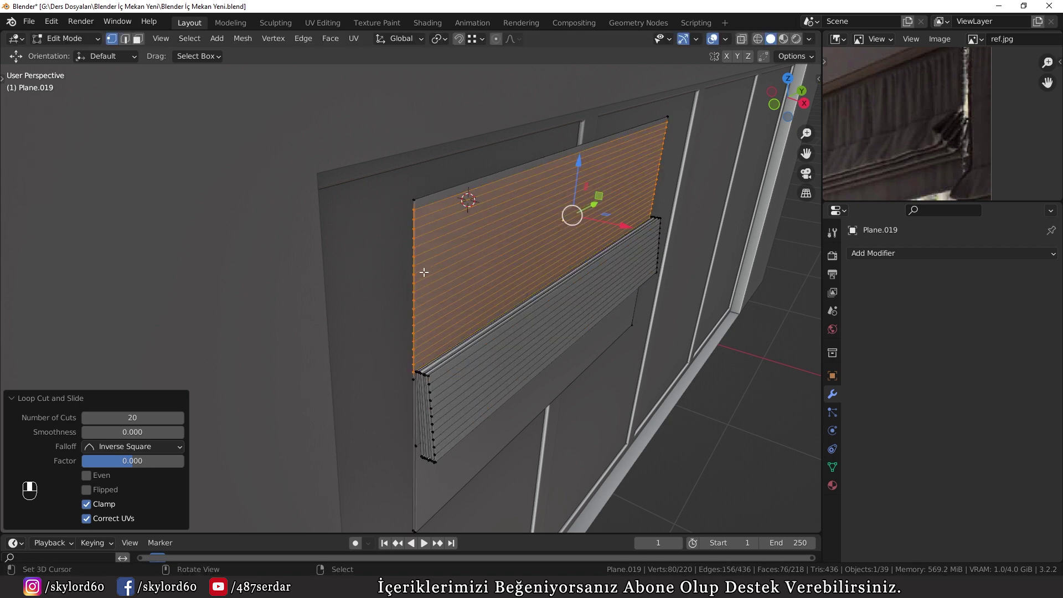
key("ctrl+r")
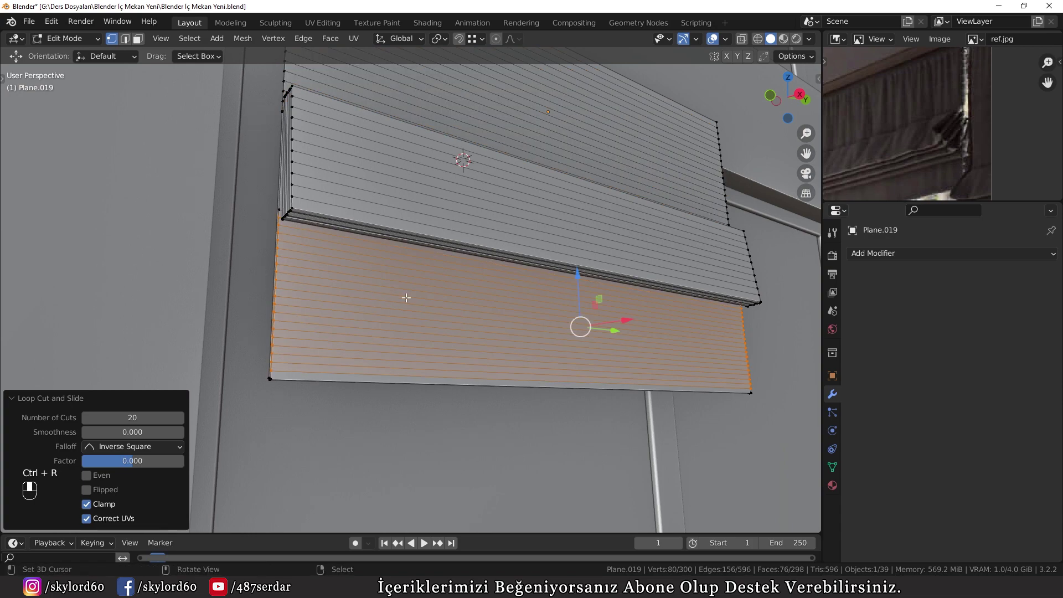
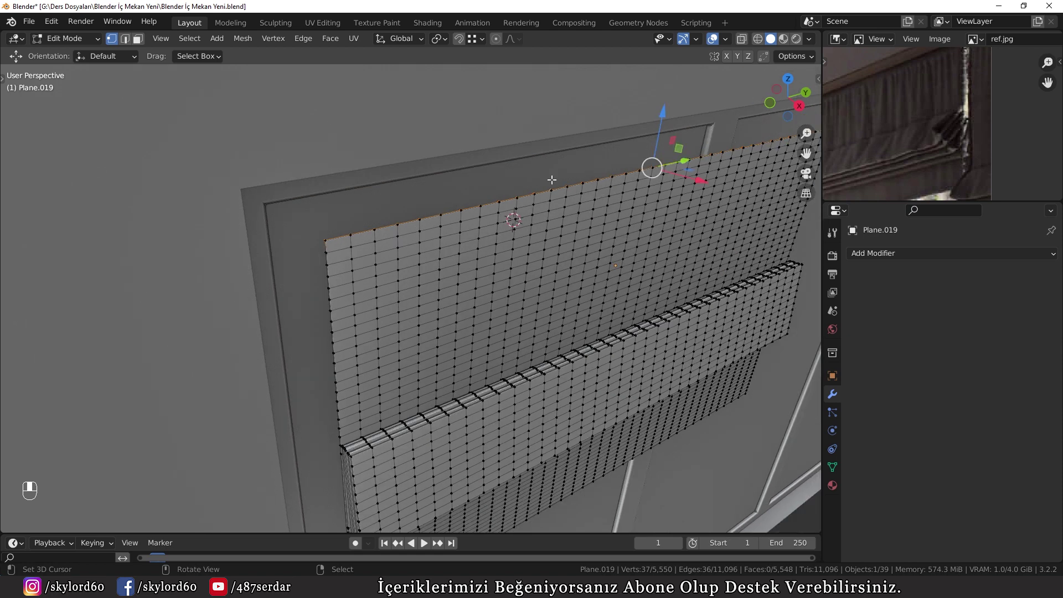
Add a Subdivision Surface modifier at level 2 for viewport and render to smooth the curtain.
key("shift+s")
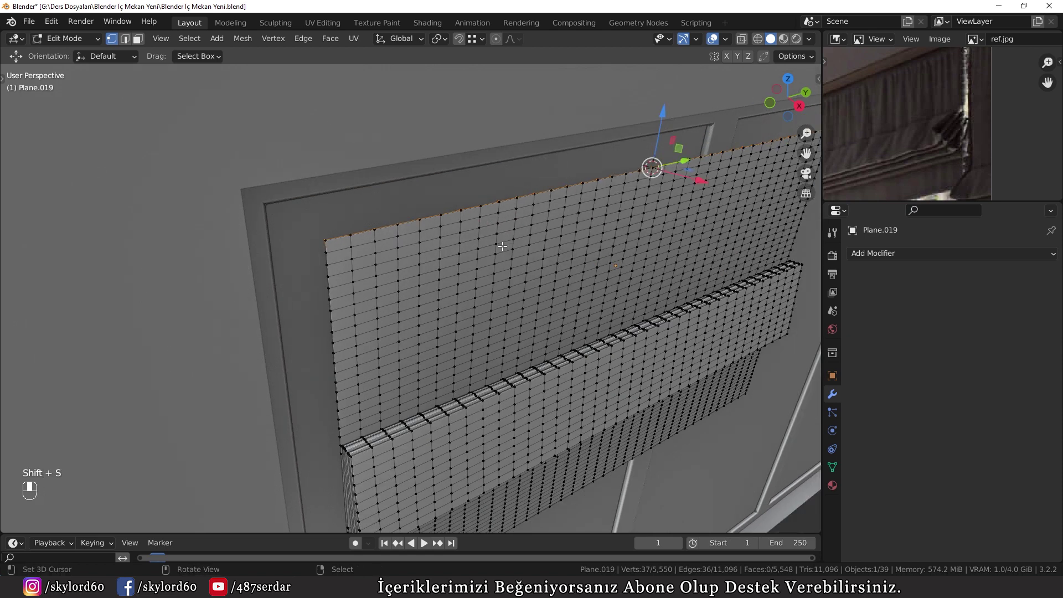
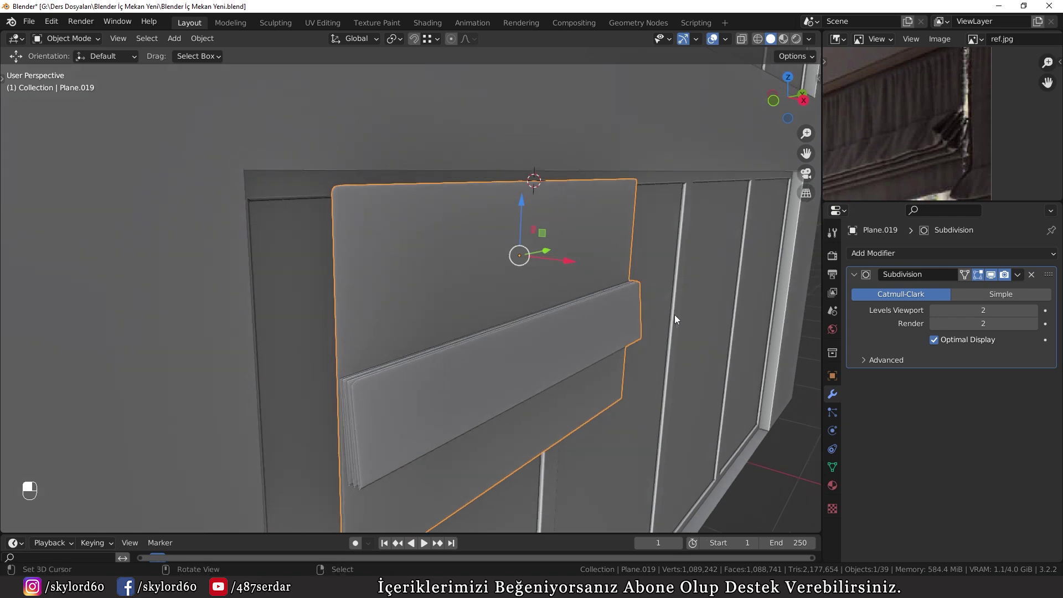
In Edit Mode rotate alternating vertex columns along Y to ripple the curtain into vertical pleats.
key("Tab")
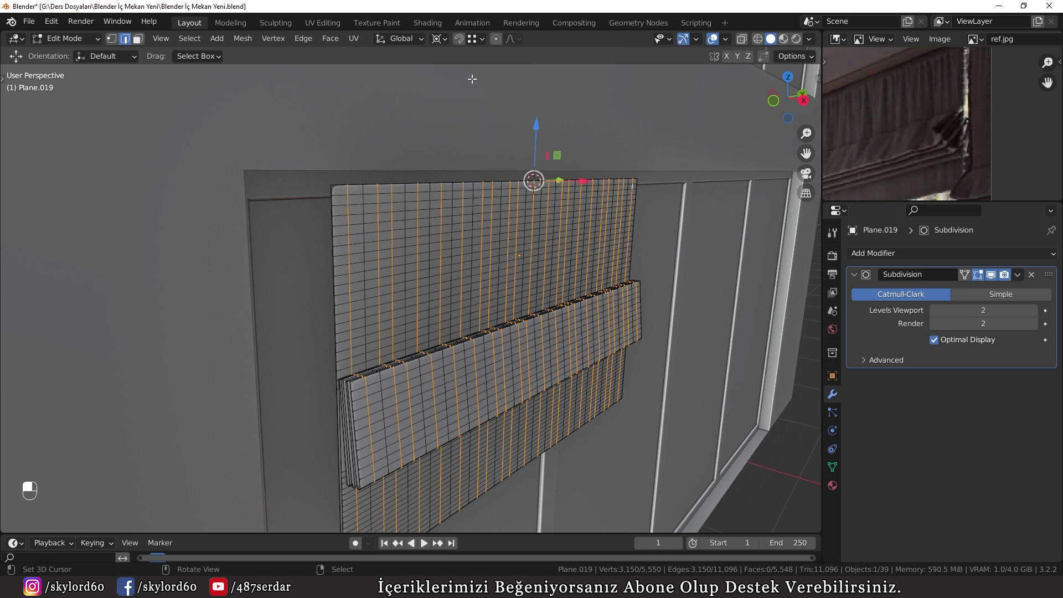
key("r")
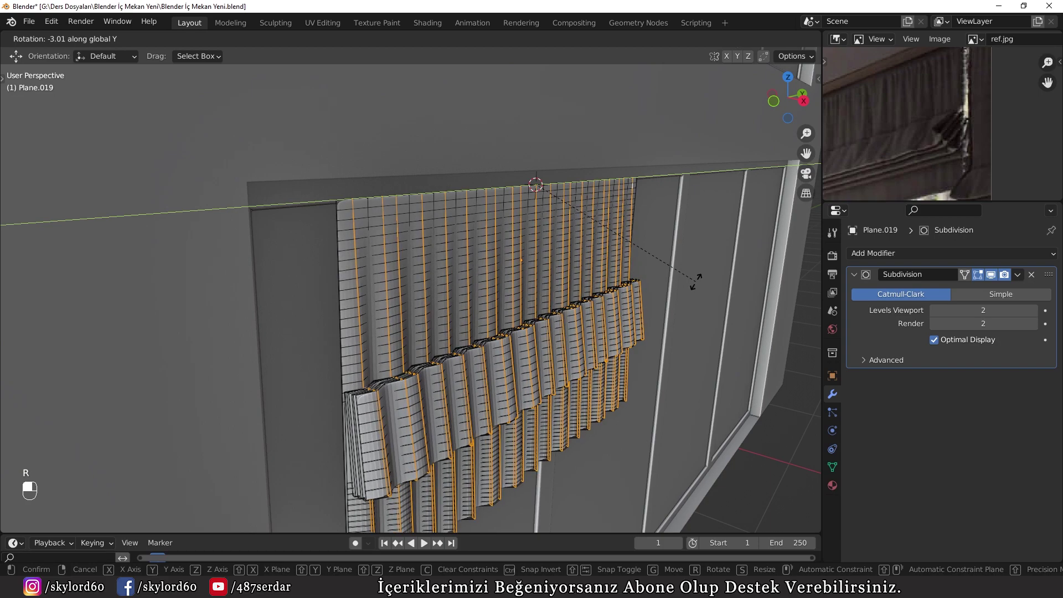
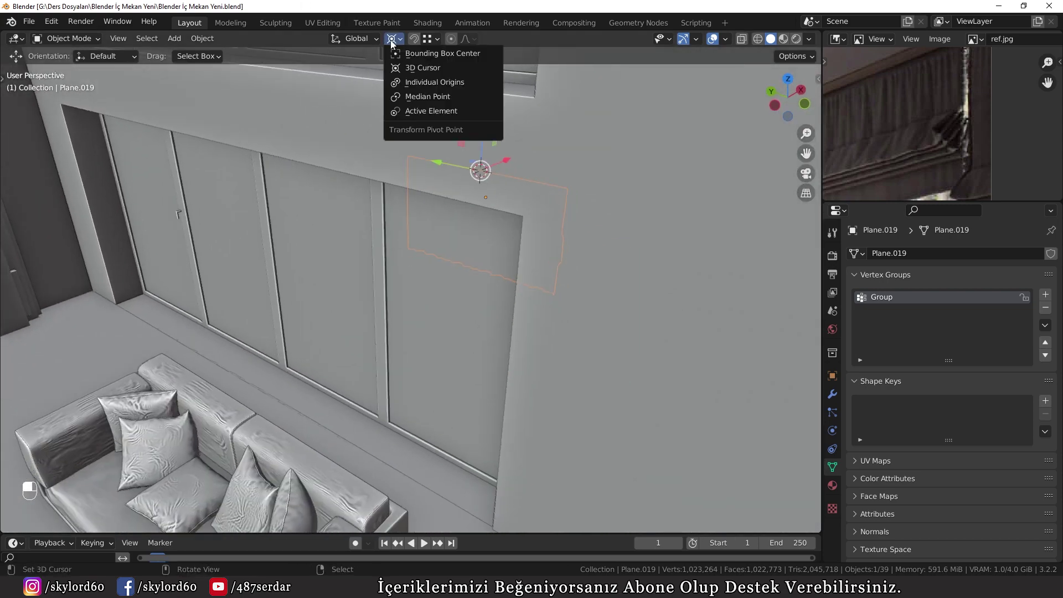
Duplicate the pleated curtain onto the other window and add a small Circle at the opening's top corner.
key("g")
key("r")
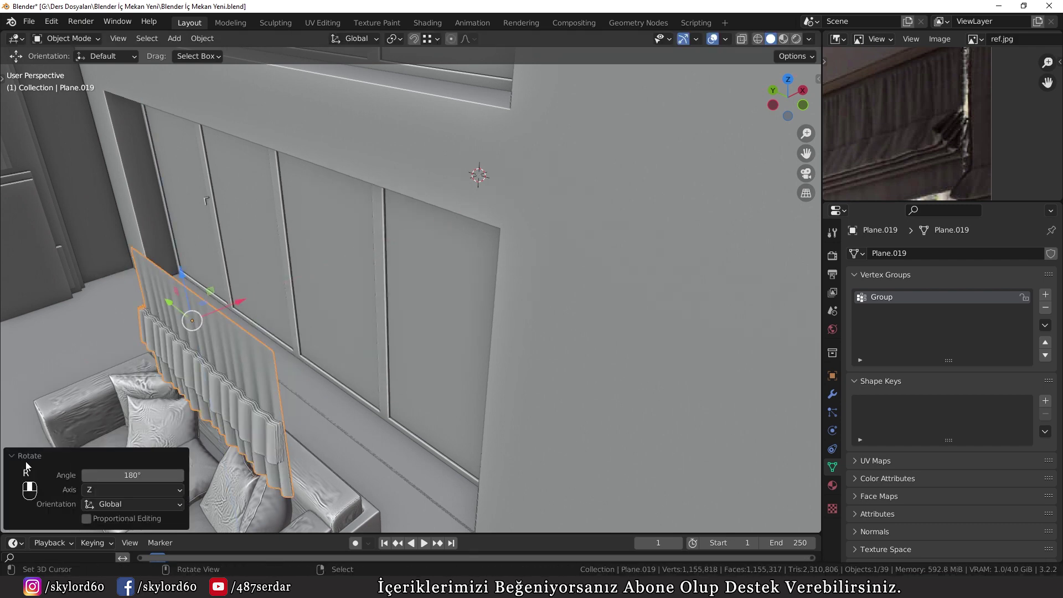
left_click_drag(532, 297, 356, 161)
key("shift+a")
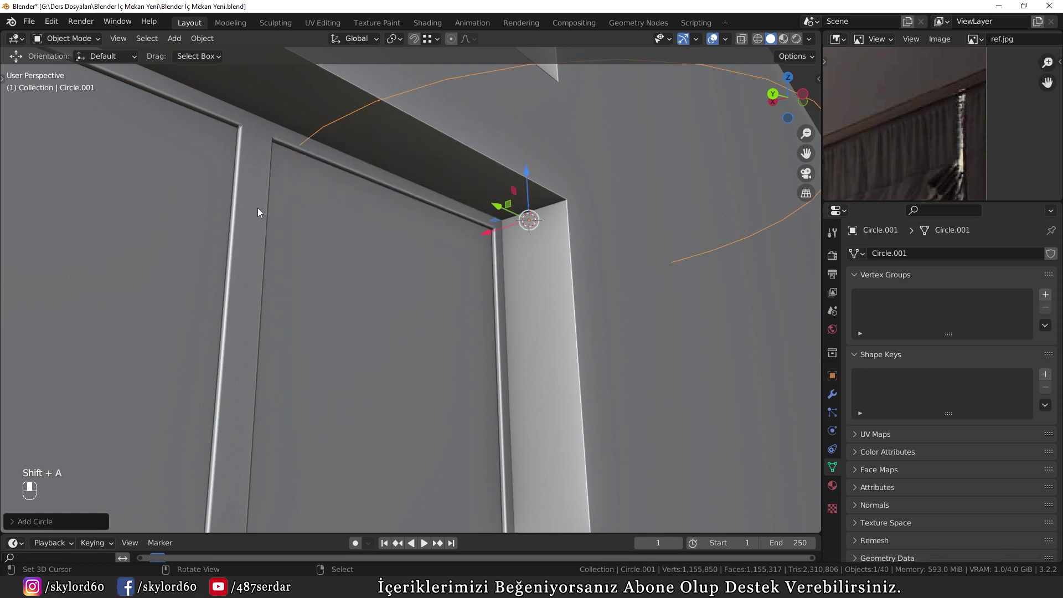
left_click_drag(31, 533, 27, 363)
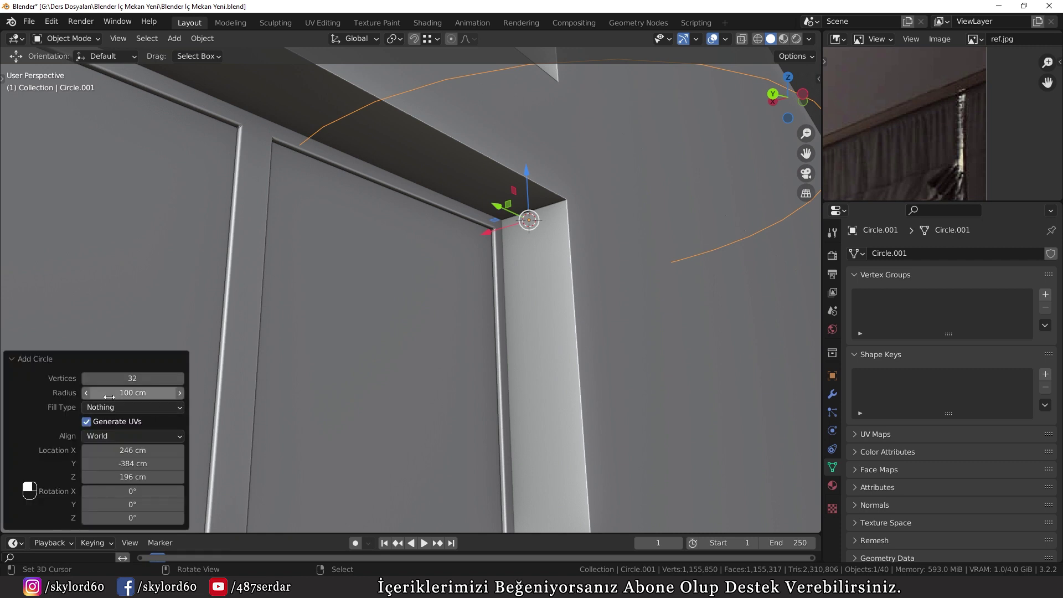
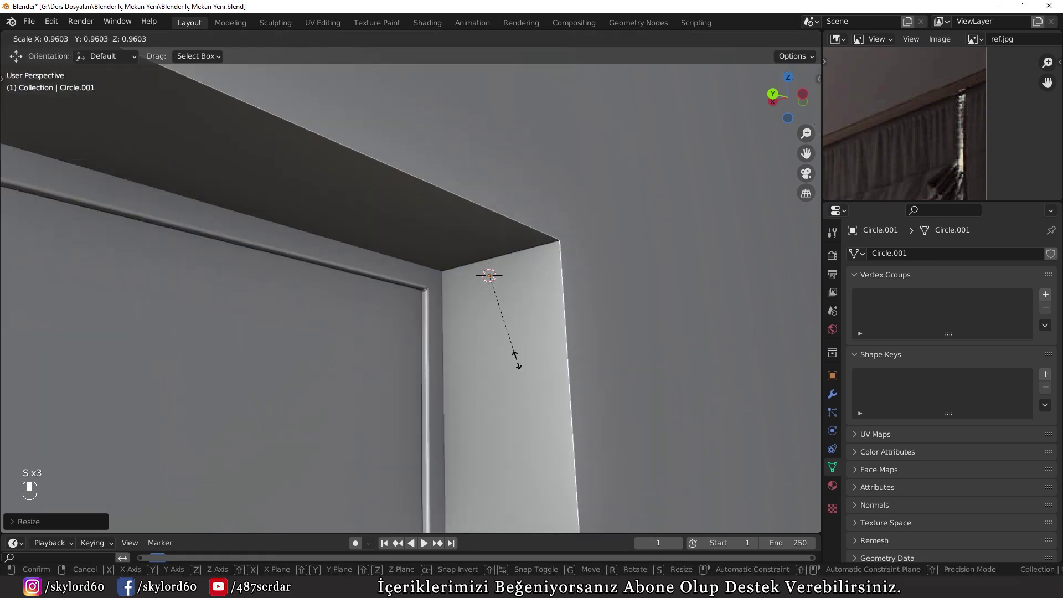
Fill the circle and stretch it into a thin rod whose end meets the window recess corner above the shade.
key("Tab")
key("f")
key("g")
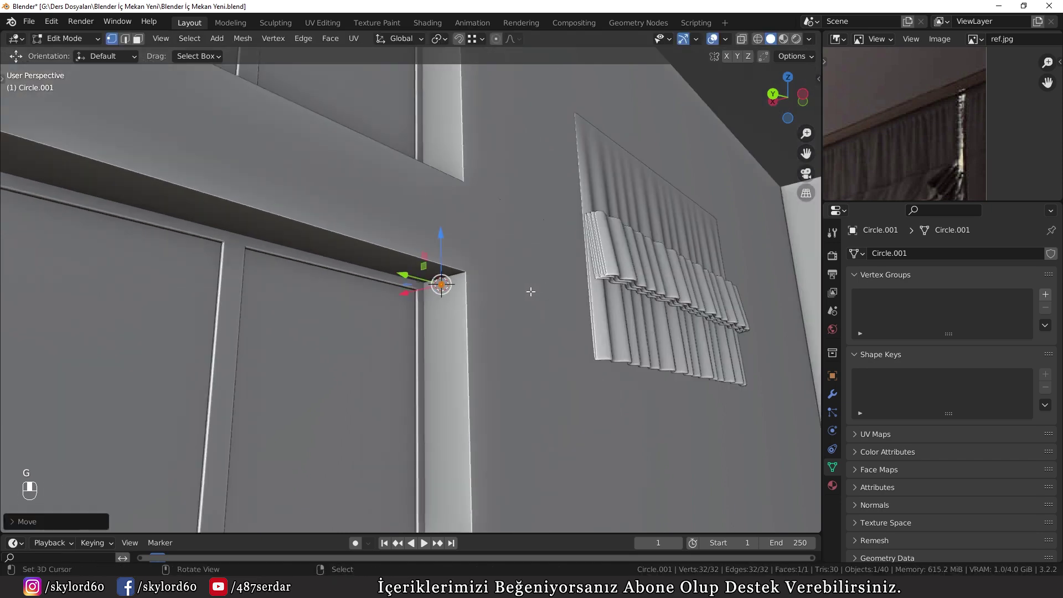
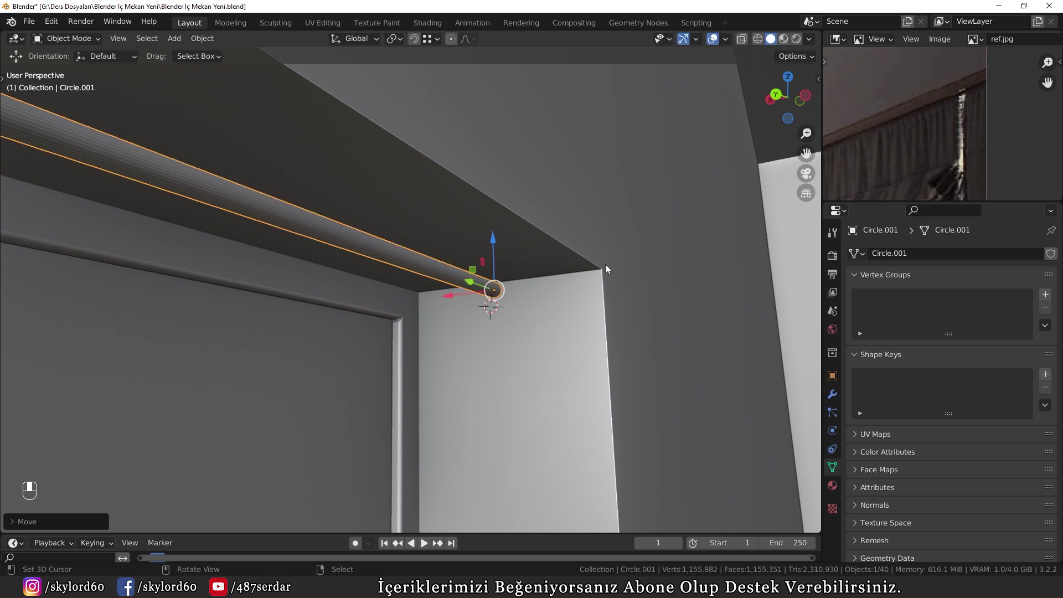
key("g")
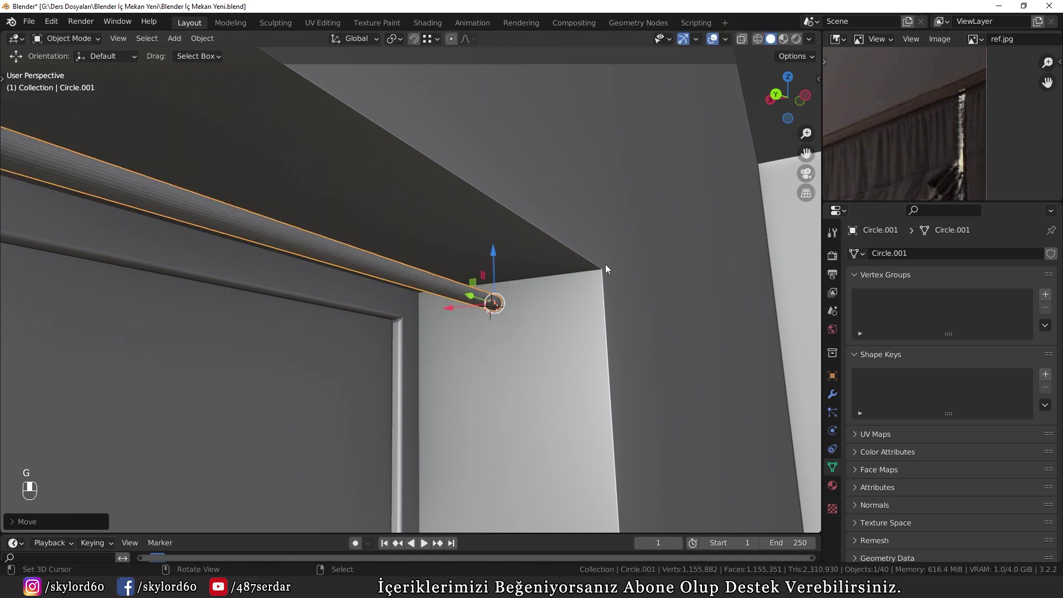
left_click_drag(478, 337, 428, 326)
left_click_drag(428, 327, 379, 290)
left_click_drag(376, 295, 422, 297)
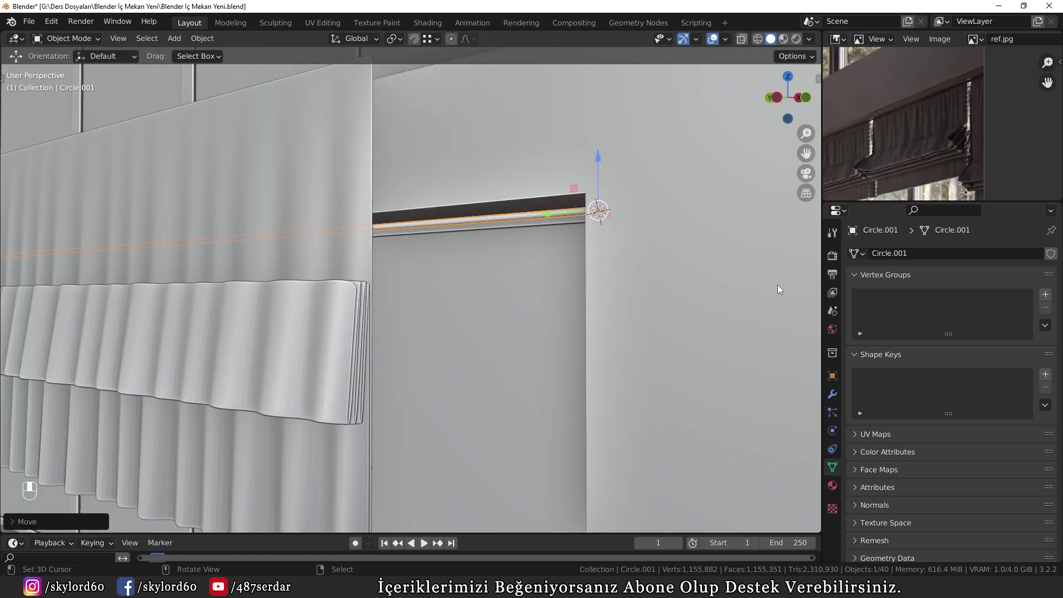
Move Plane.019 onto the neighbouring window and view it straight from the front for editing.
key("h")
left_click_drag(371, 199, 222, 285)
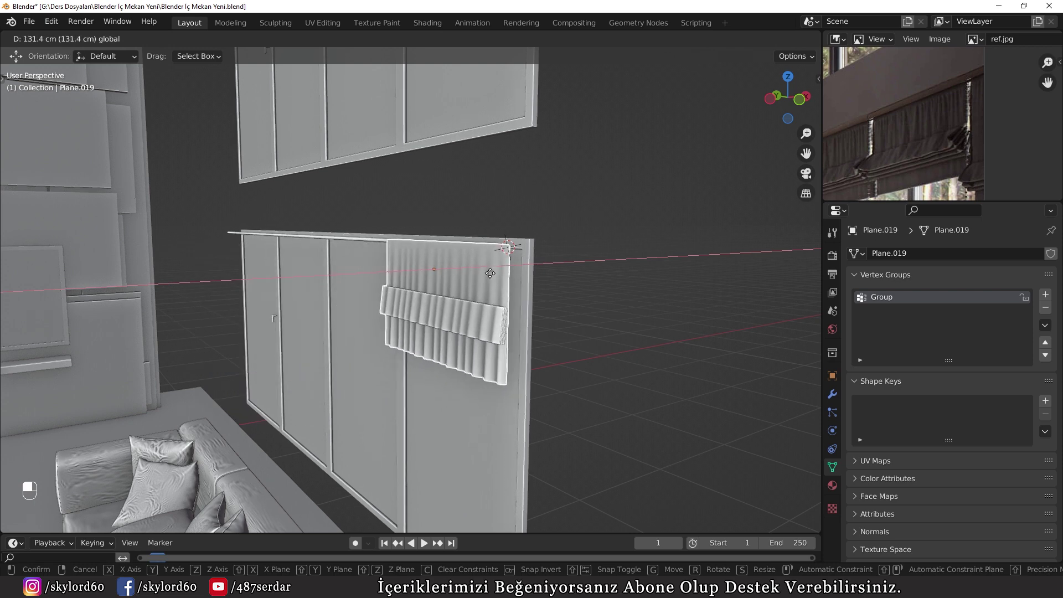
key("KP_1")
middle_click(494, 275)
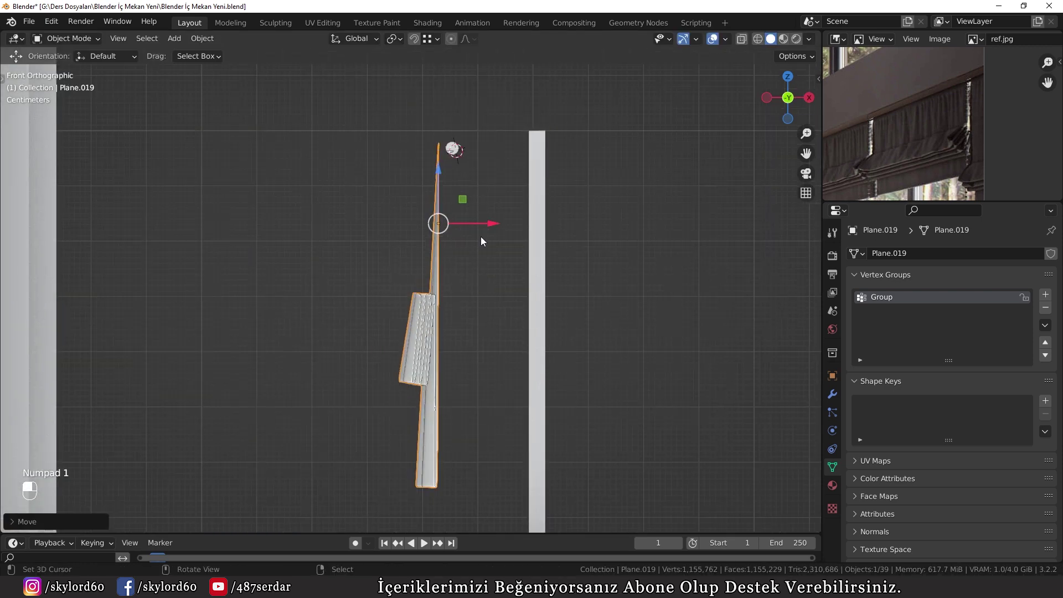
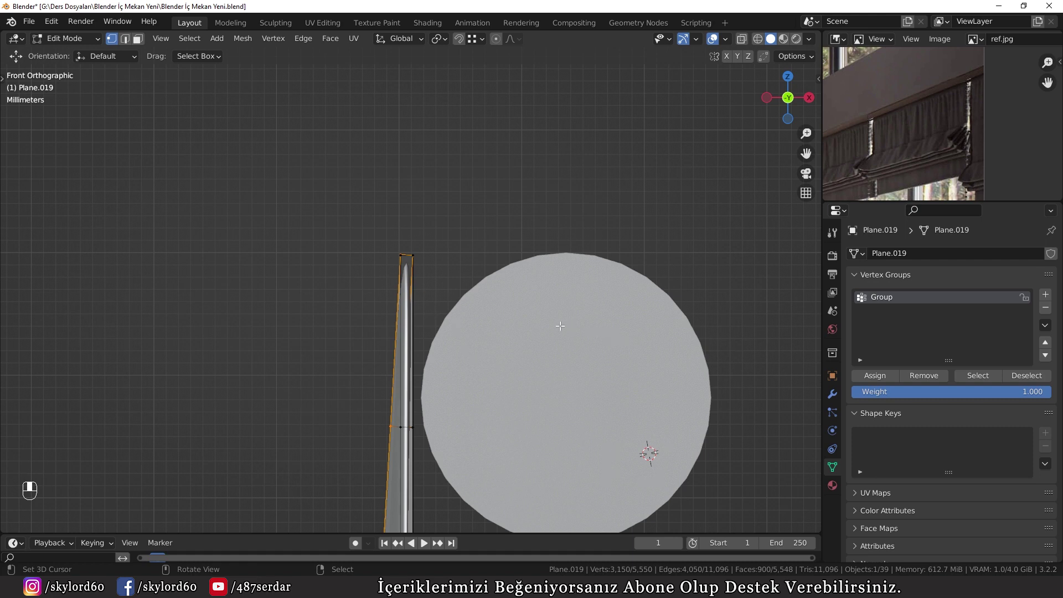
Nudge the shade's top edge sideways and make the mesh see-through with the top edge selected.
key("Tab")
key("g")
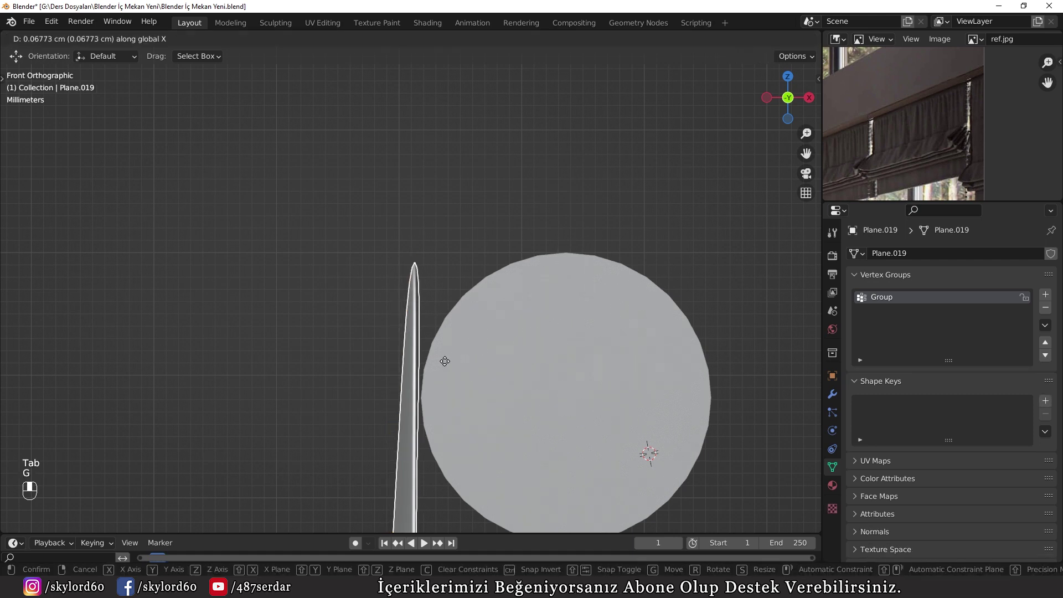
key("Tab")
key("z")
key("1")
key("a")
key("a")
key("b")
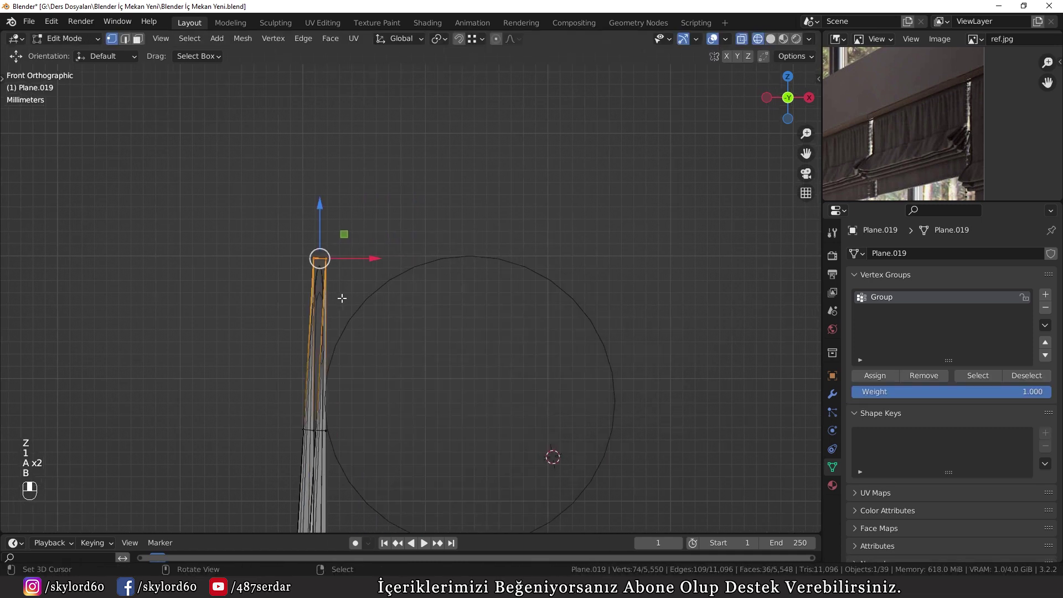
Extrude the top edge toward the rod and rotate the first strips over its circular profile.
key("e")
key("g")
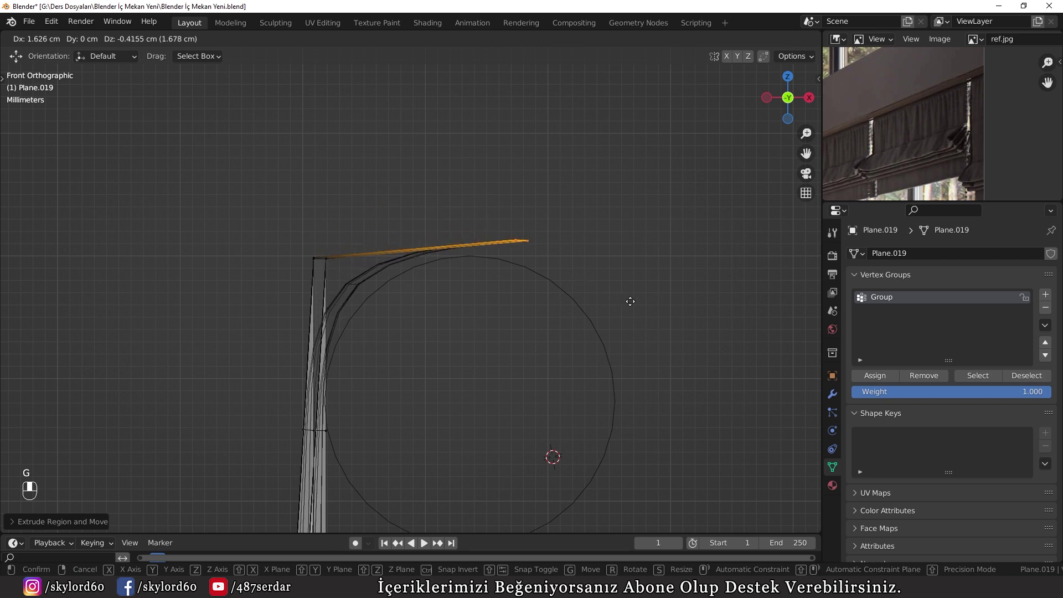
key("r")
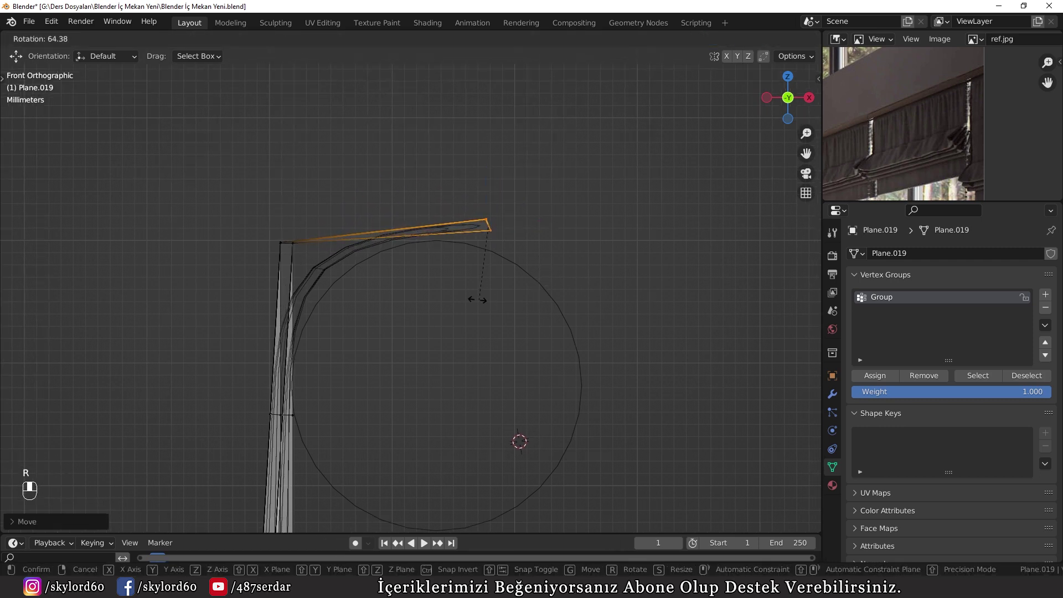
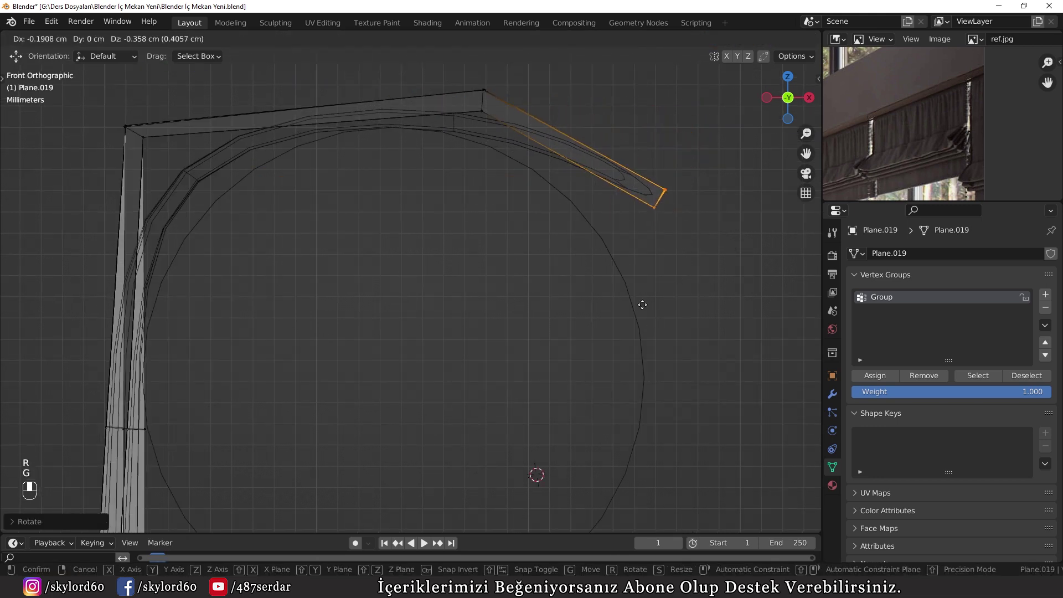
key("e")
key("r")
Continue extruding and rotating strips so the fabric wraps around and down the rod's right side.
key("g")
key("r")
key("g")
key("e")
key("r")
key("g")
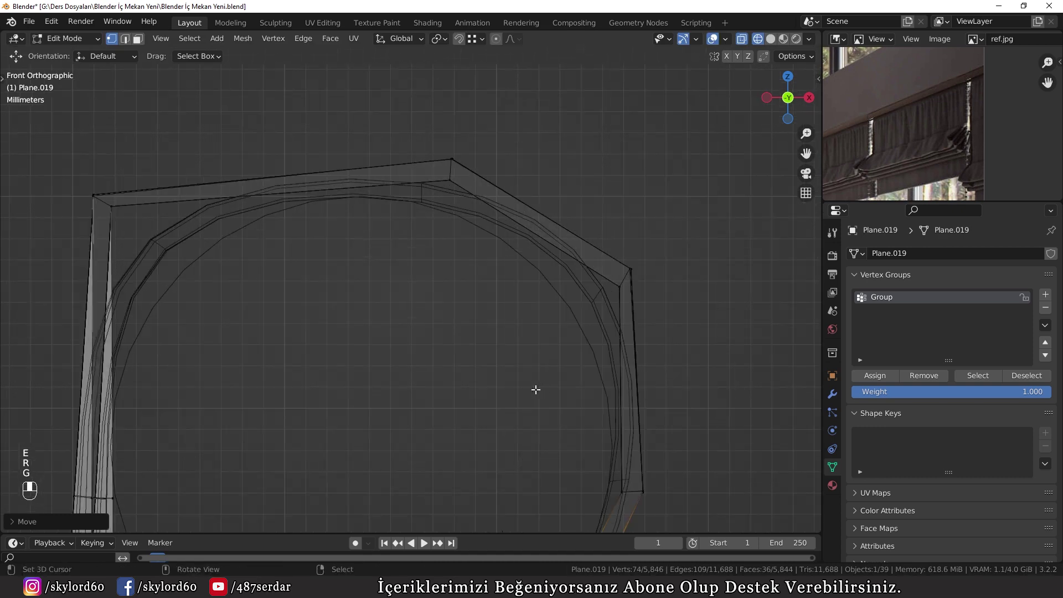
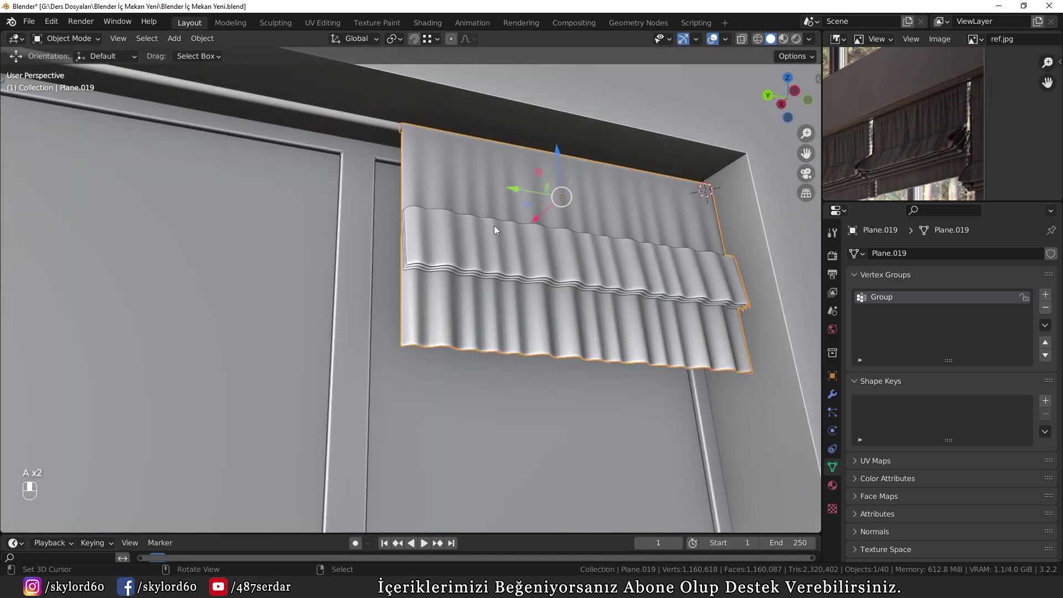
Duplicate the rod-wrapped shade and slide the copy along the wall into the next window.
key("KP_1")
key("KP_3")
key("z")
left_click_drag(355, 228, 333, 250)
left_click_drag(414, 244, 438, 241)
left_click_drag(492, 225, 399, 233)
key("z")
Duplicate further shade copies into the remaining windows up to Plane.023.
key("shift+d")
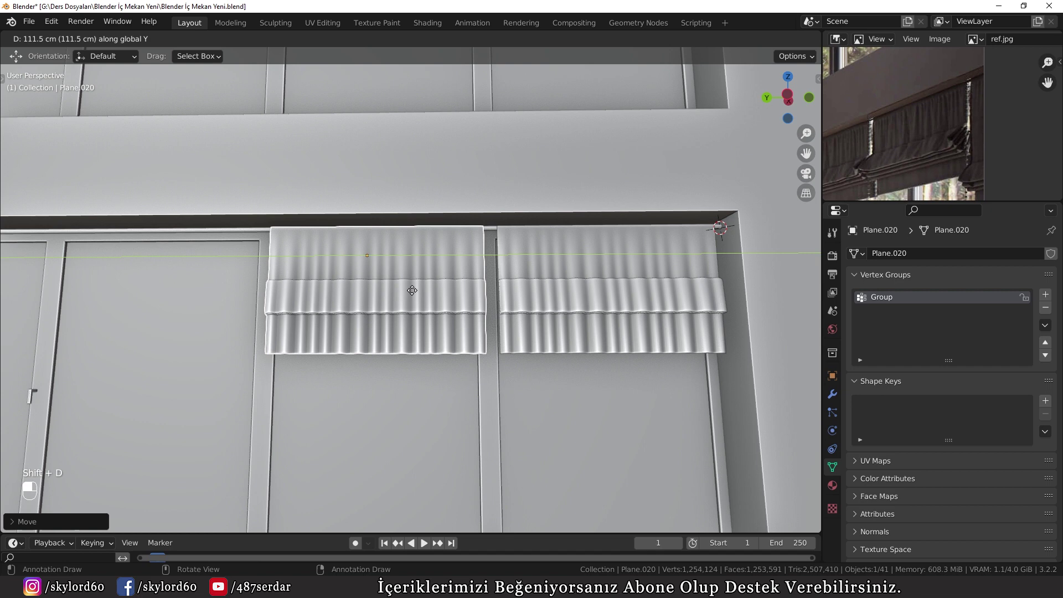
key("shift+d")
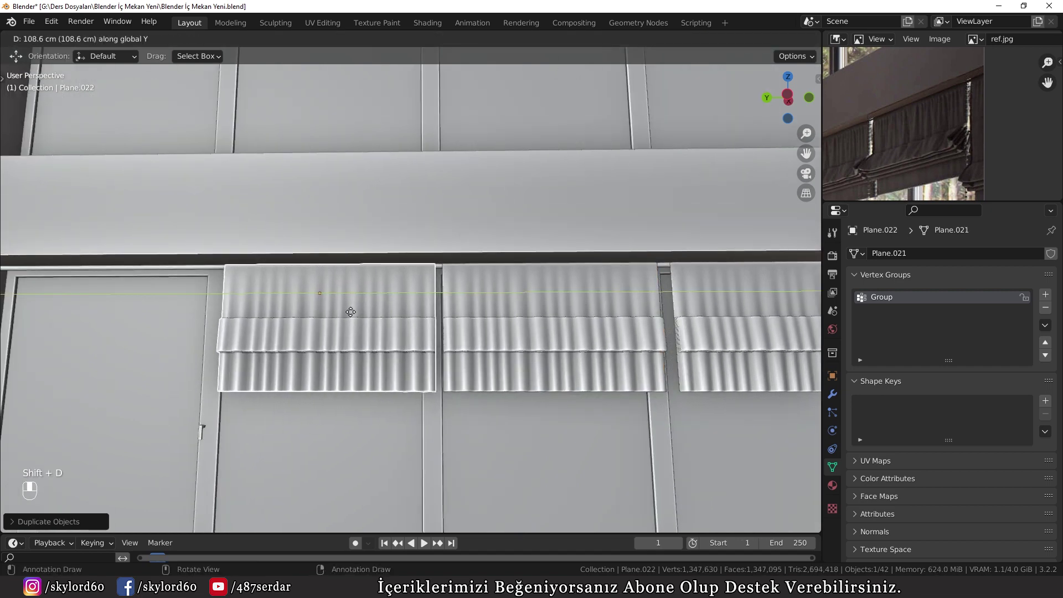
key("shift+d")
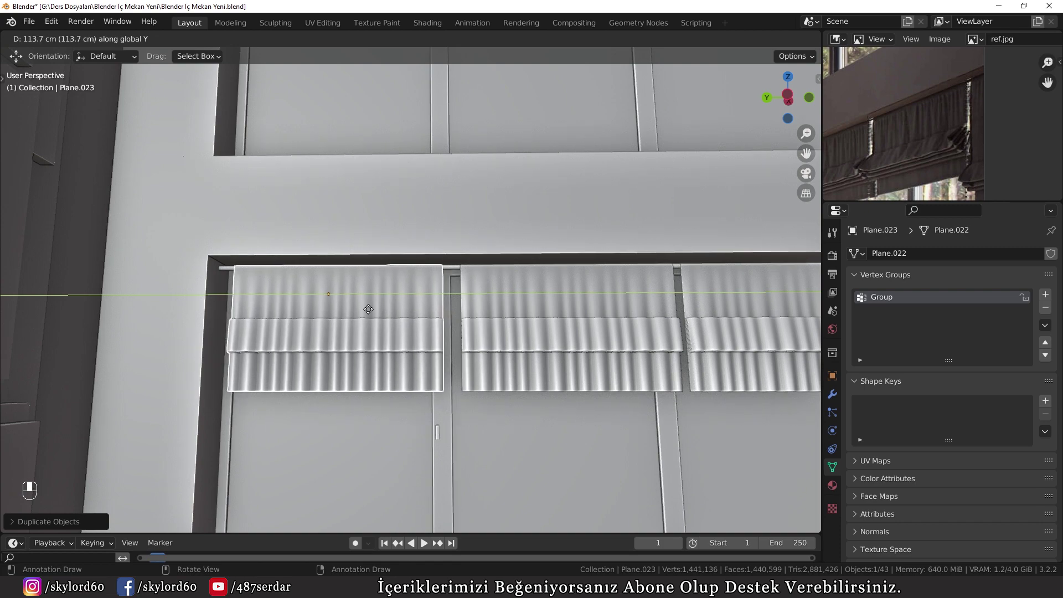
left_click(385, 309)
Inspect the shade at the corner window and scale it narrower to fit the opening.
left_click_drag(578, 317, 524, 309)
left_click_drag(524, 310, 514, 324)
left_click_drag(949, 166, 473, 250)
left_click_drag(530, 238, 446, 270)
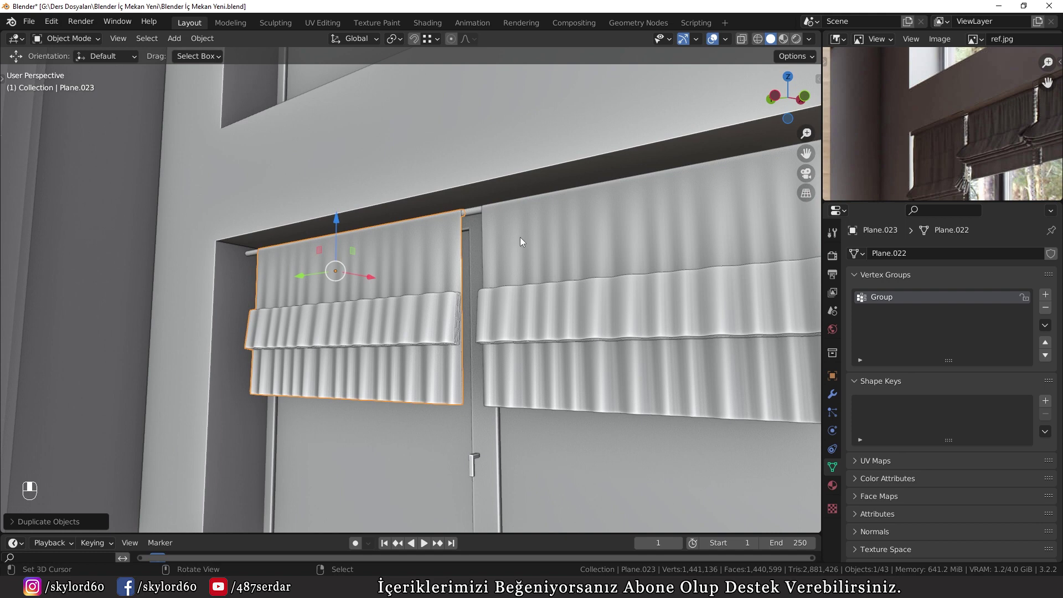
key("s")
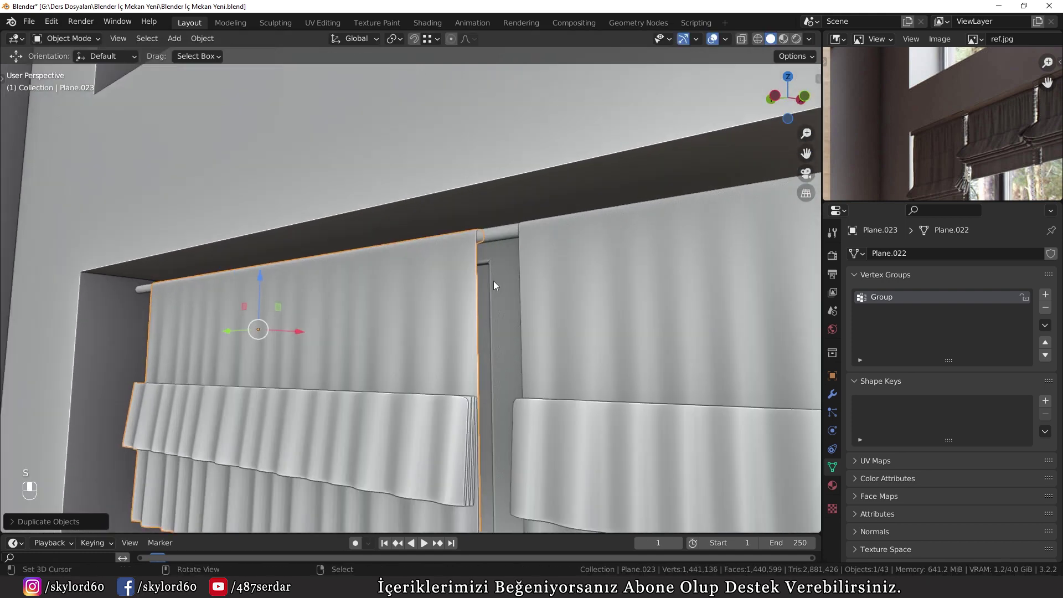
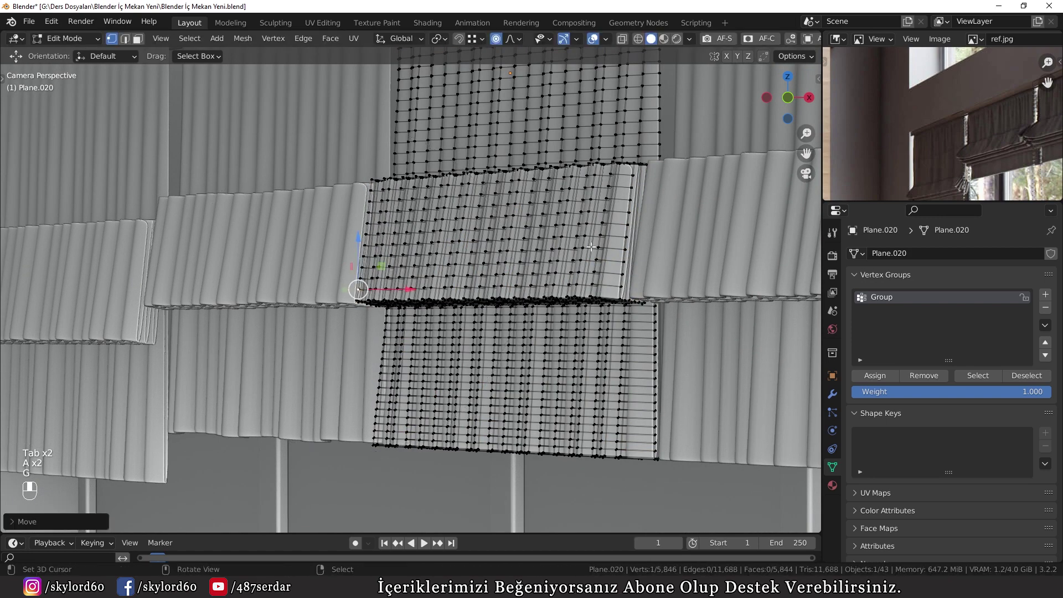
Nudge lower-edge vertices of Plane.022 and Plane.020 with proportional editing to vary their folds.
key("g")
key("g")
key("g")
key("g")
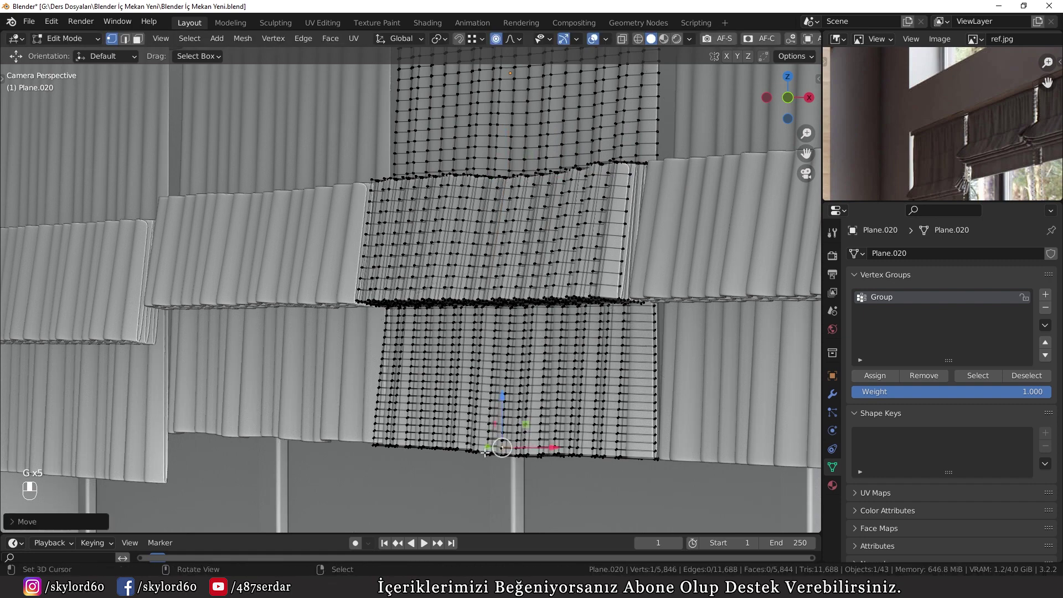
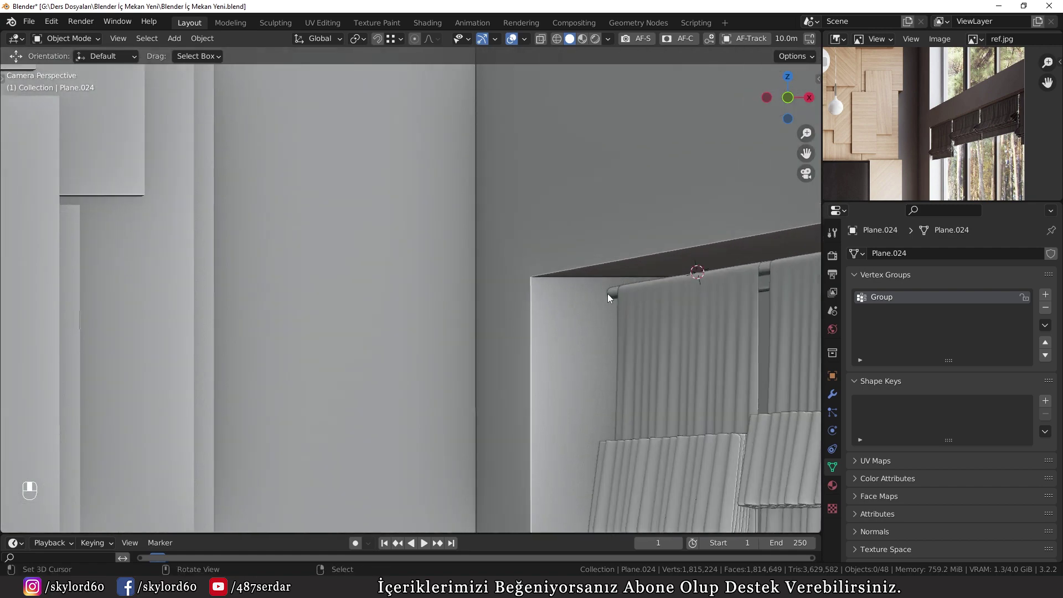
Duplicate a shade with its rod and move the copy across the room at the same height.
left_click_drag(611, 297, 678, 277)
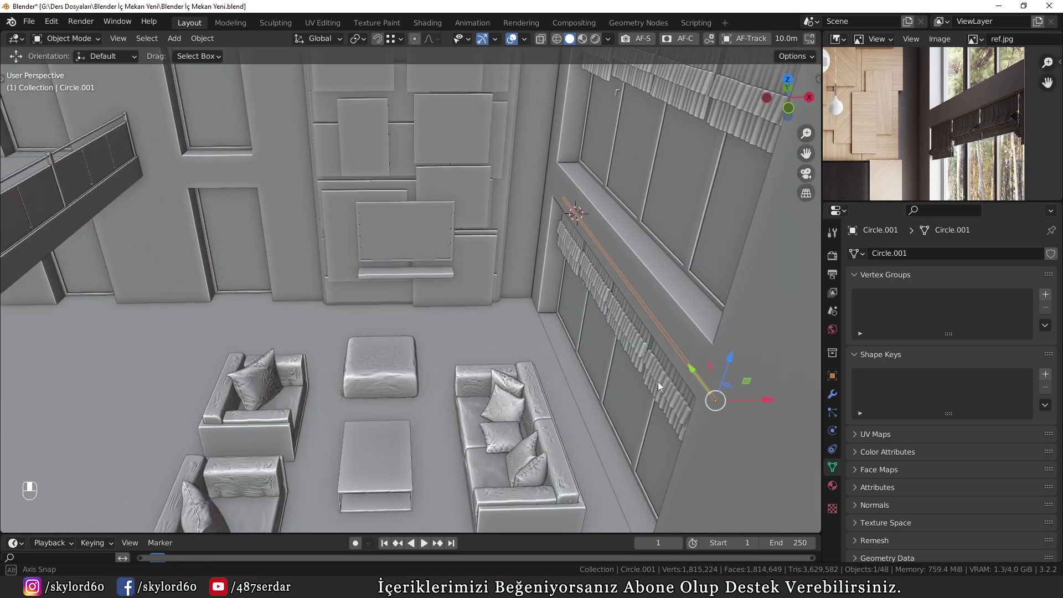
left_click(698, 345)
key("shift+d")
key("g")
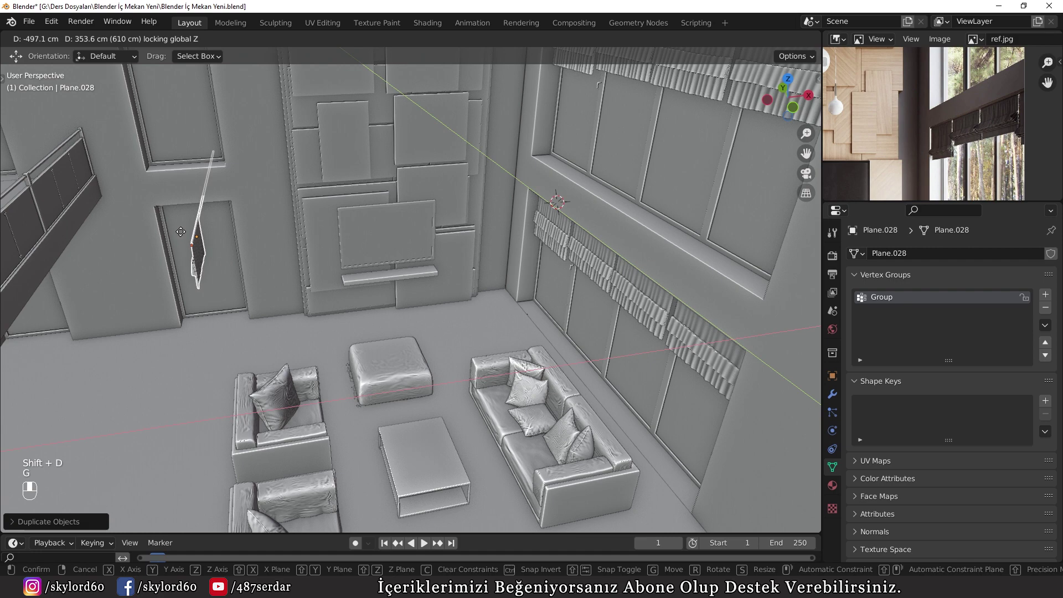
key("r")
From top view, align the copied shade and rod, Plane.028, into the opening on the other wall.
key("KP_7")
key("z")
key("g")
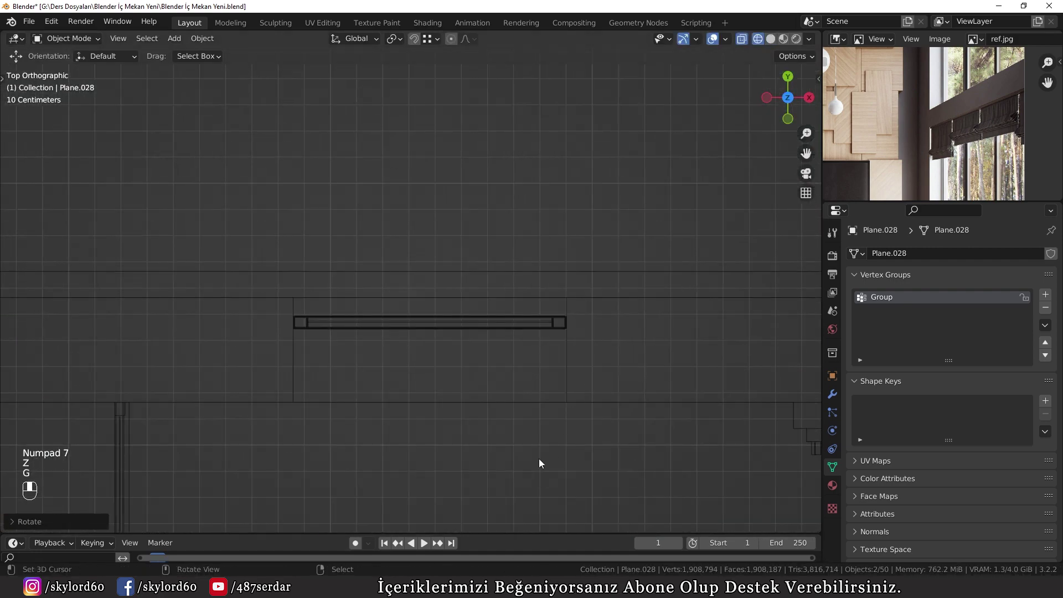
key("g")
key("g")
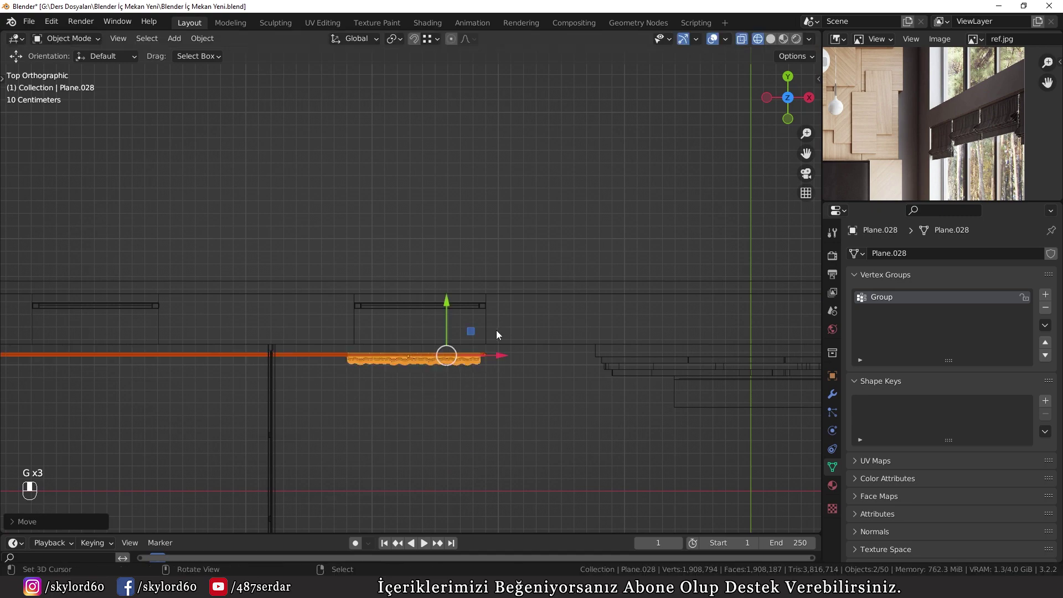
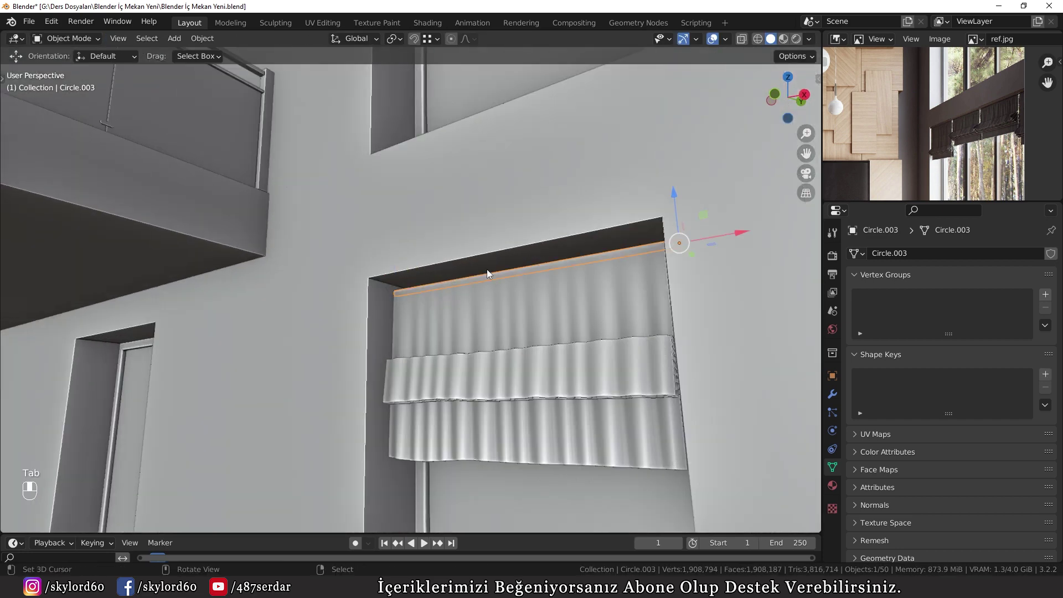
Select the copied shade and frame it so the rod end can be fitted into the recess.
key("a")
key("a")
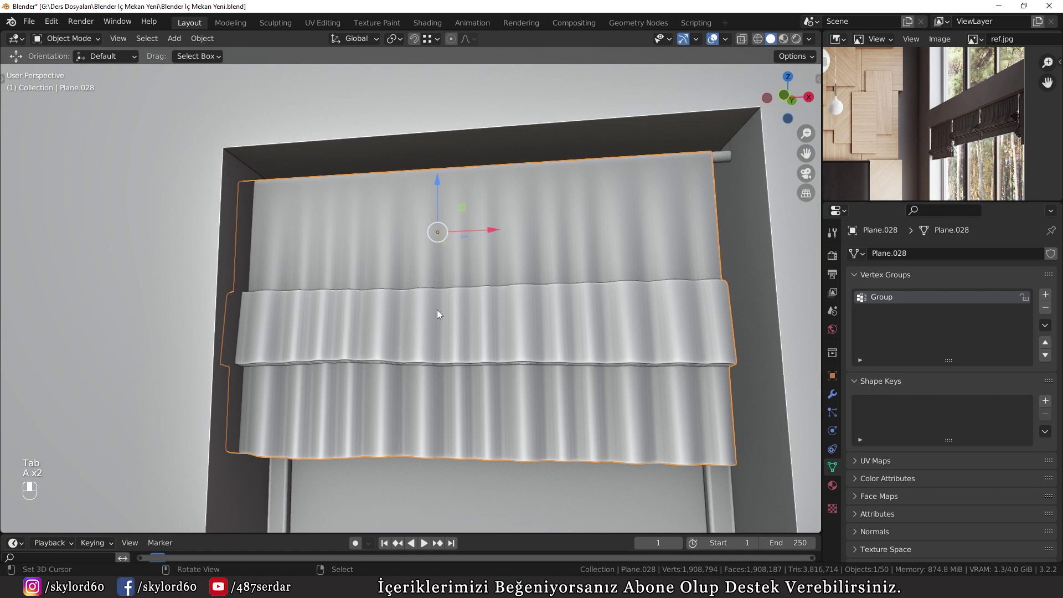
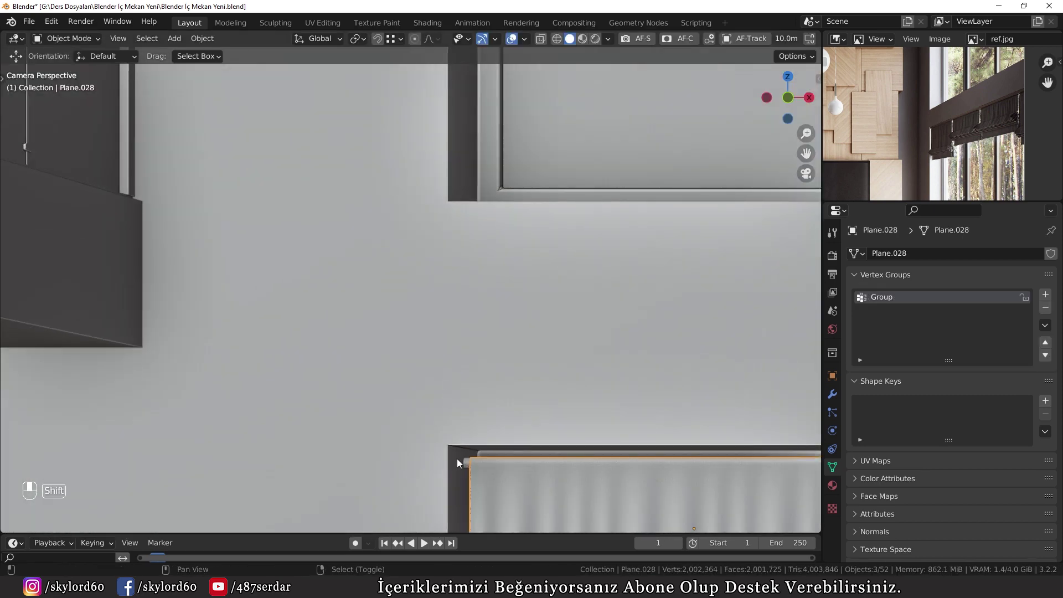
Duplicate the shade-and-rod pair and frame the copy, Circle.005, in front and side views.
middle_click(379, 371)
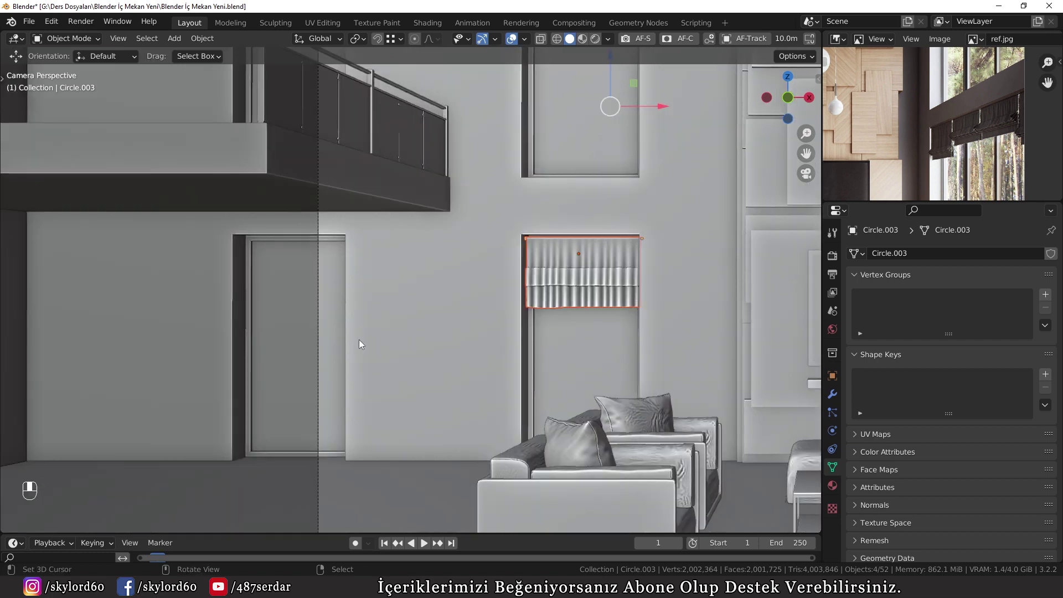
middle_click(517, 263)
left_click_drag(565, 293, 176, 301)
key("shift+d")
key("KP_1")
key("KP_3")
key("KP_Decimal")
Resize the copy and move it onto the neighbouring door opening.
key("z")
key("KP_1")
key("KP_2")
key("KP_1")
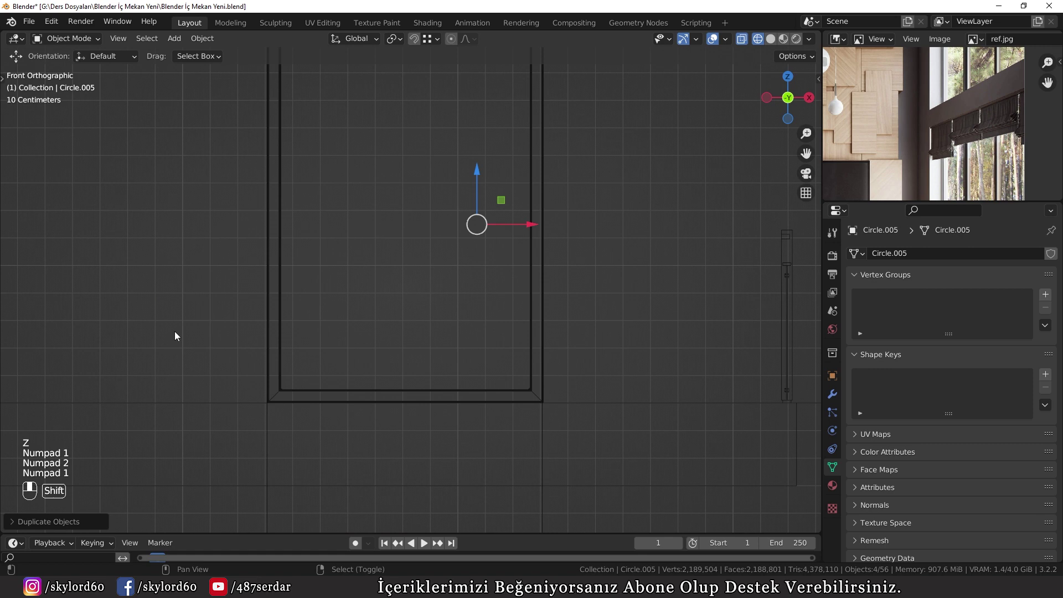
key("s")
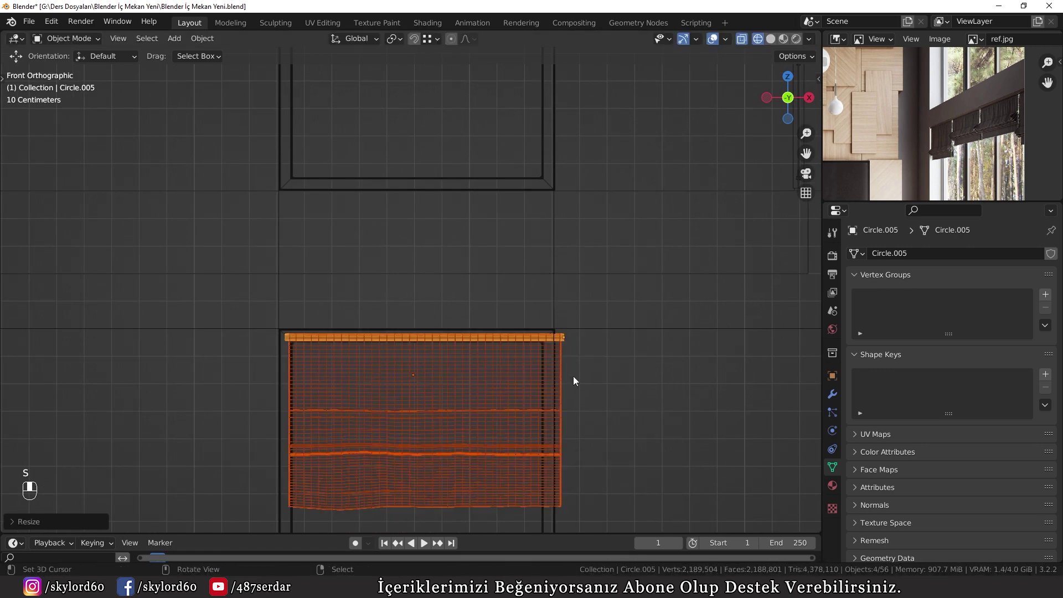
key("g")
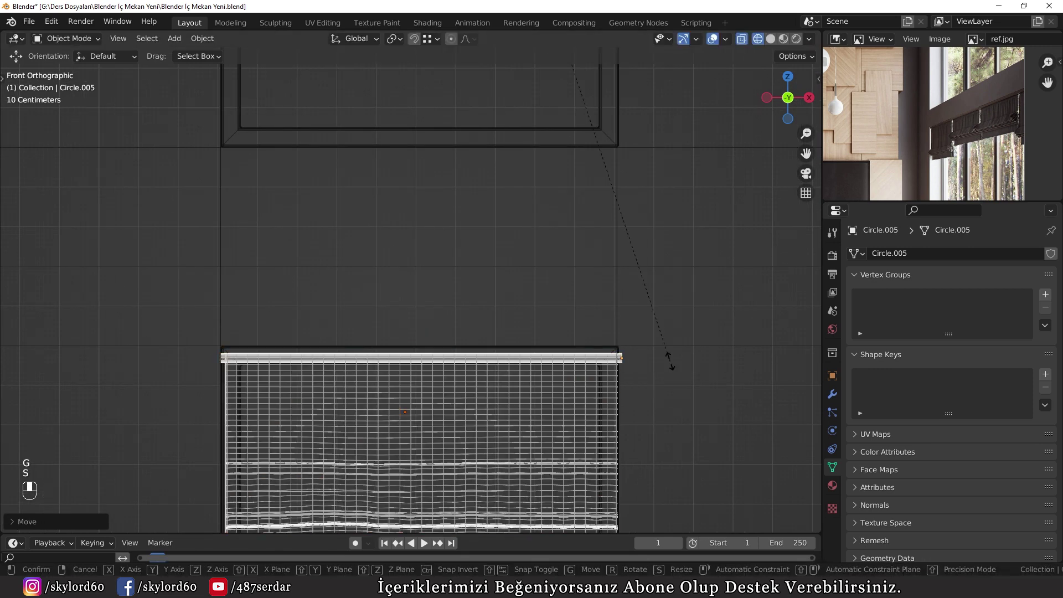
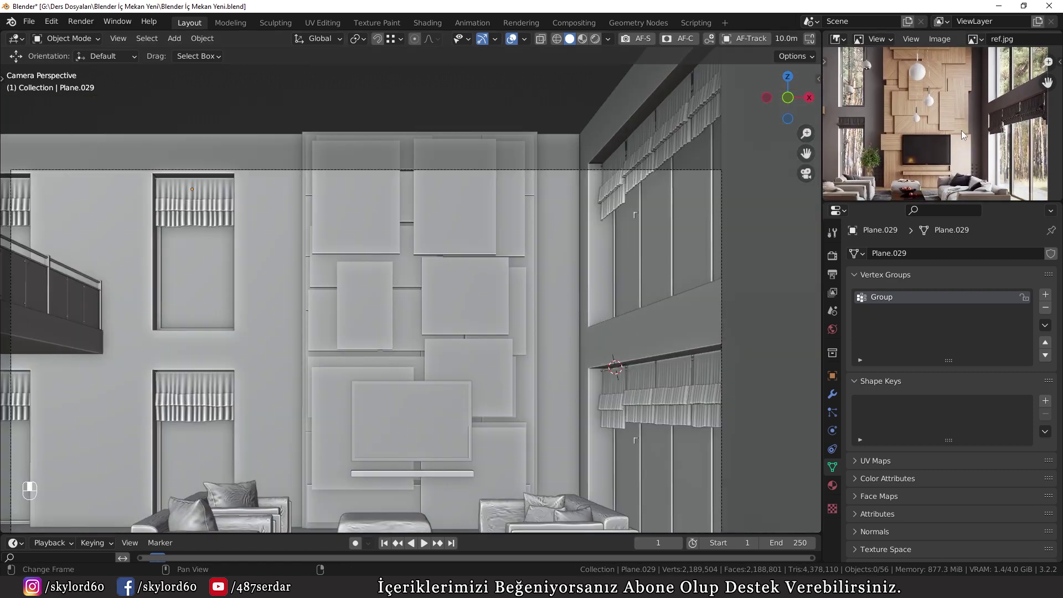
Zoom onto Plane.021 and enter Edit Mode to start shaping the L-shaped window handle.
middle_click(556, 375)
left_click_drag(576, 402, 616, 429)
key("shift+b")
key("Tab")
key("KP_Decimal")
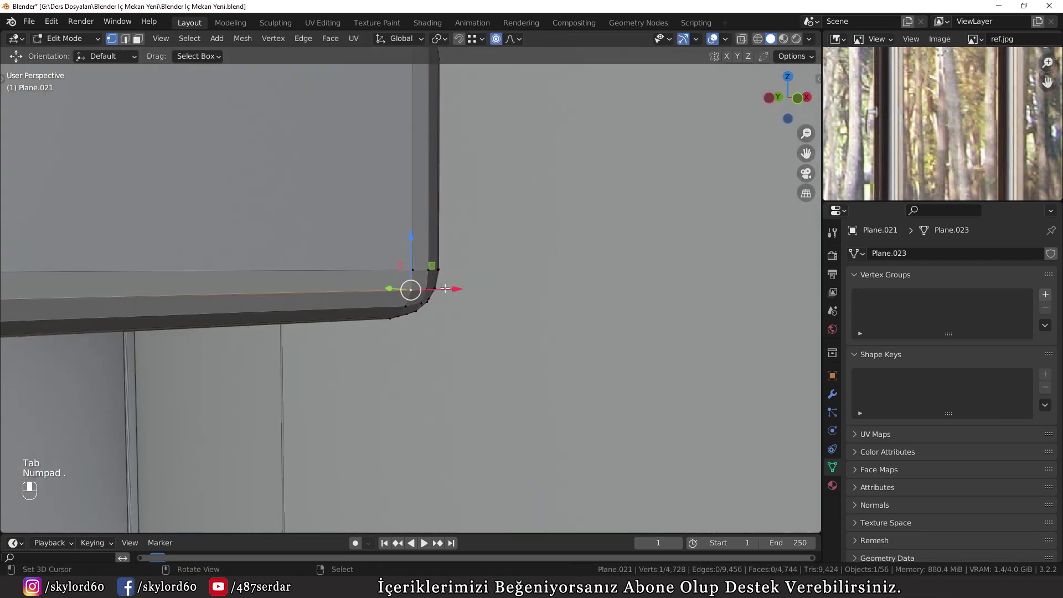
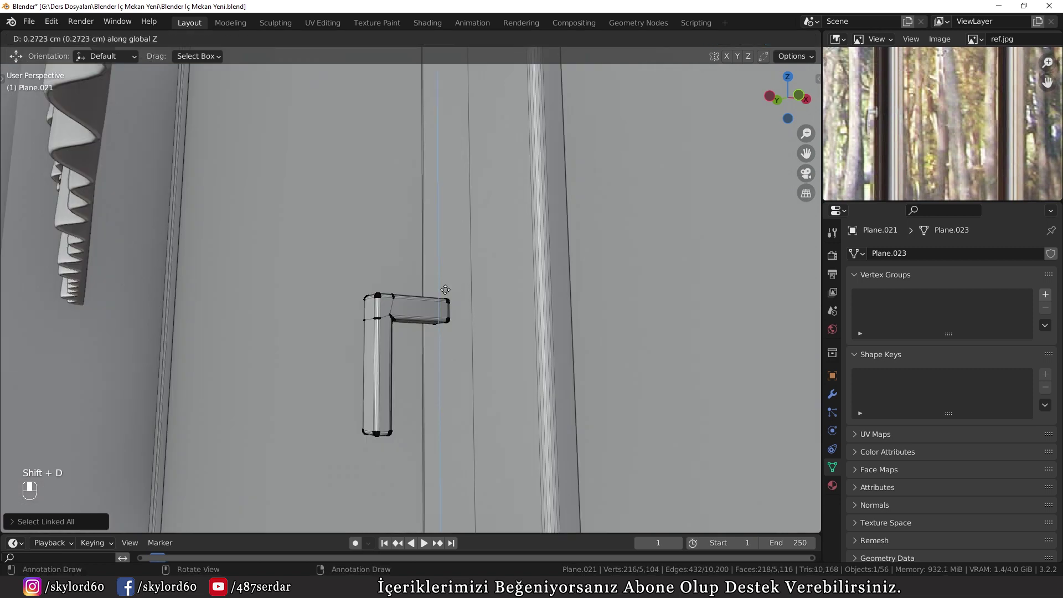
Widen the handle's end section into a flat base plate against the frame.
key("g")
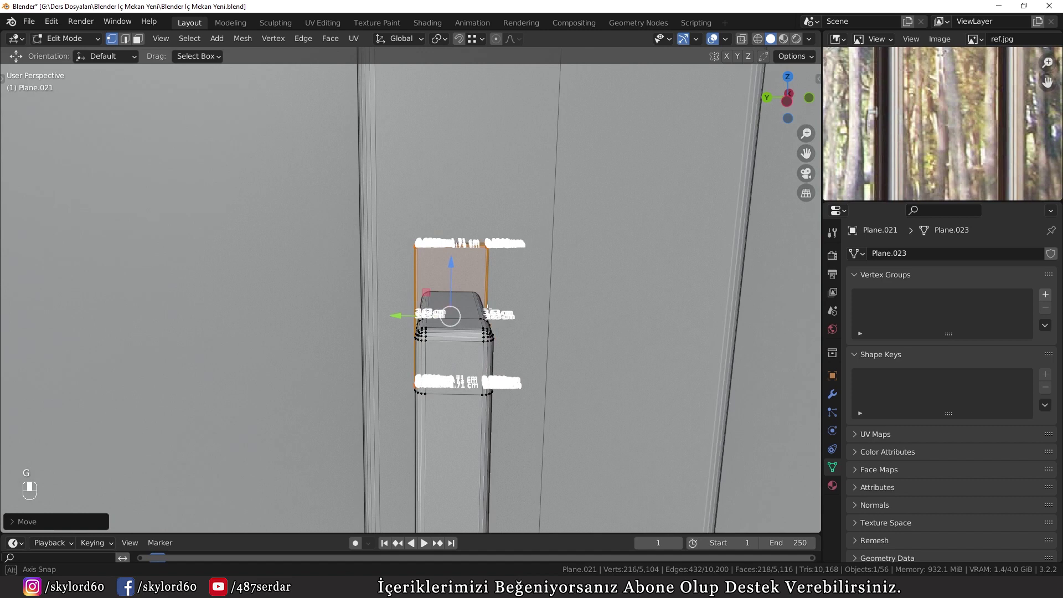
key("g")
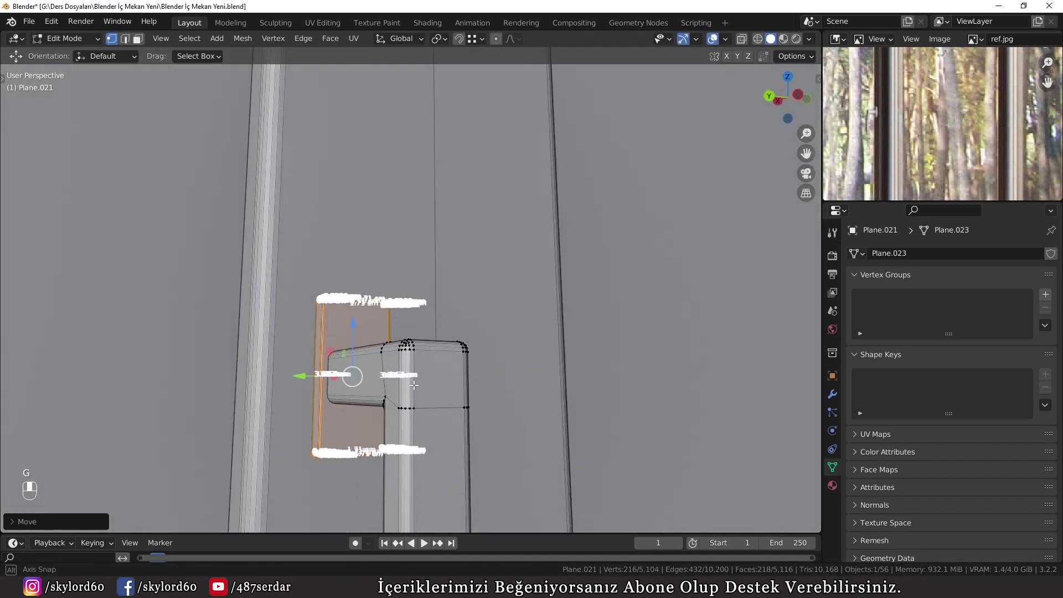
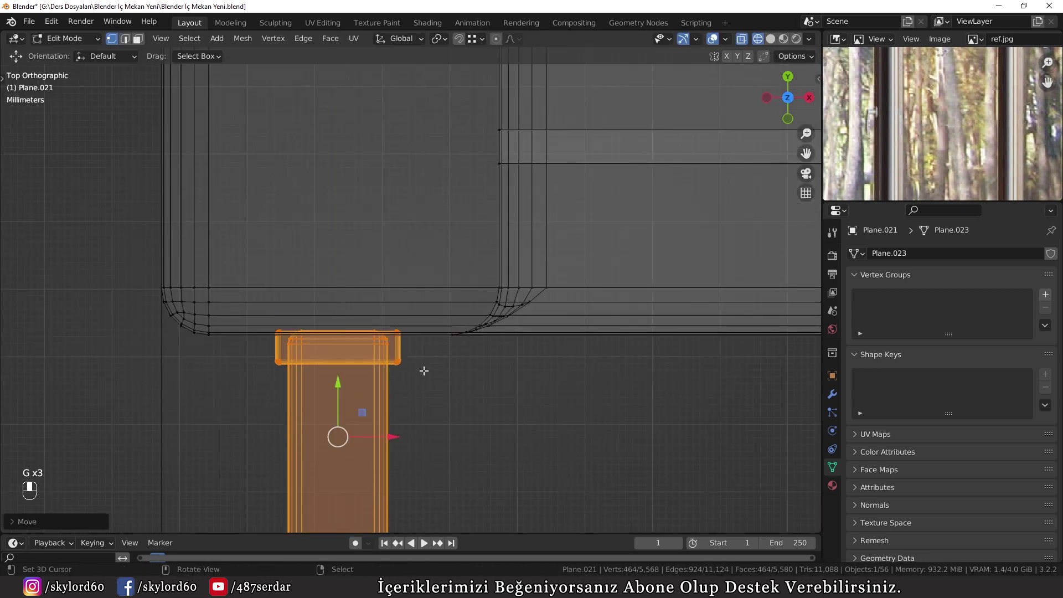
Move the handle up and sideways onto the window frame and select its linked stem geometry.
key("z")
key("g")
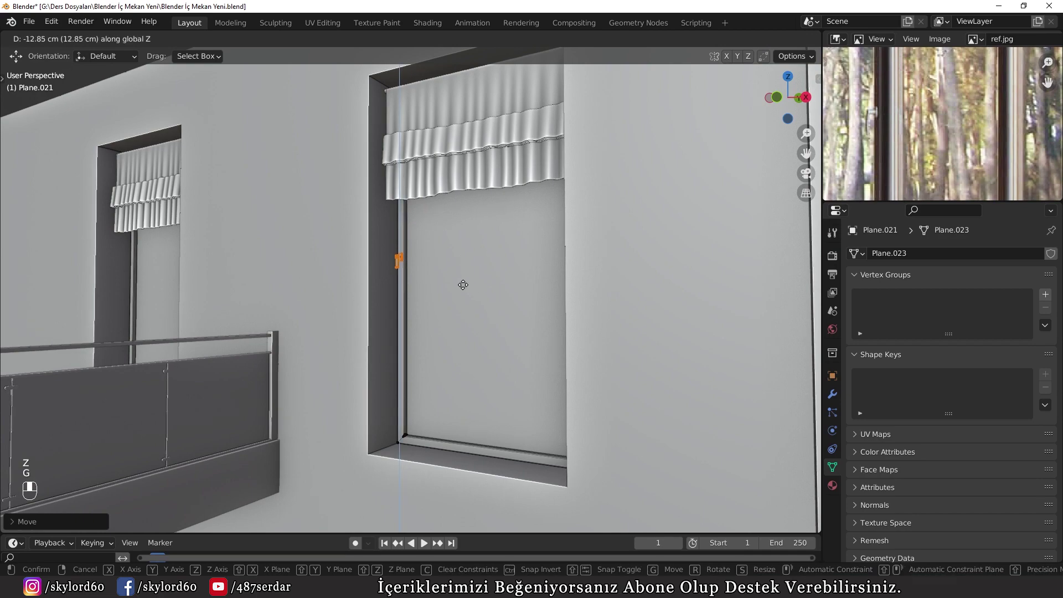
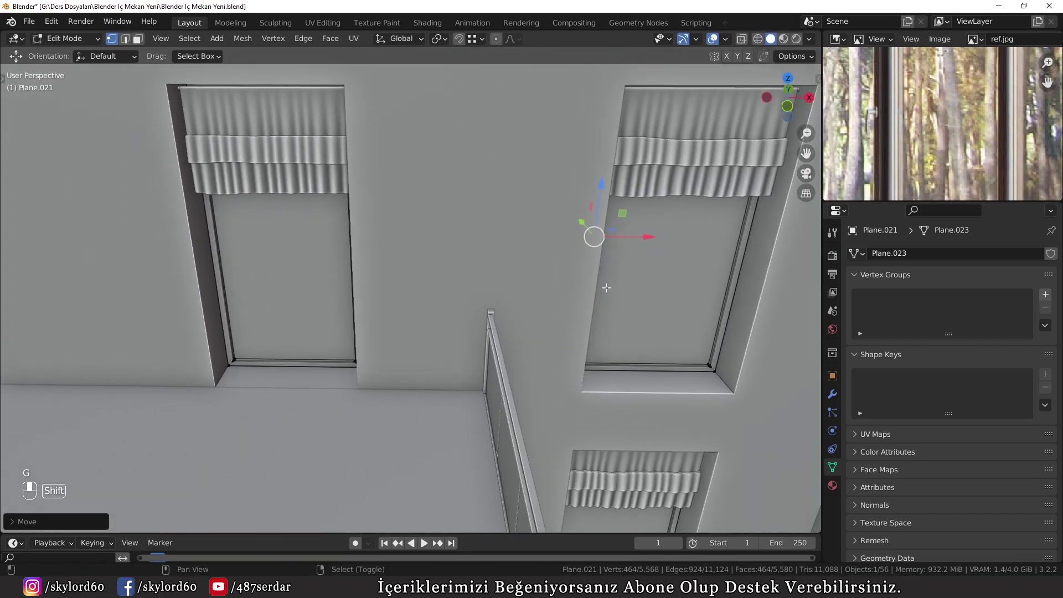
key("shift+d")
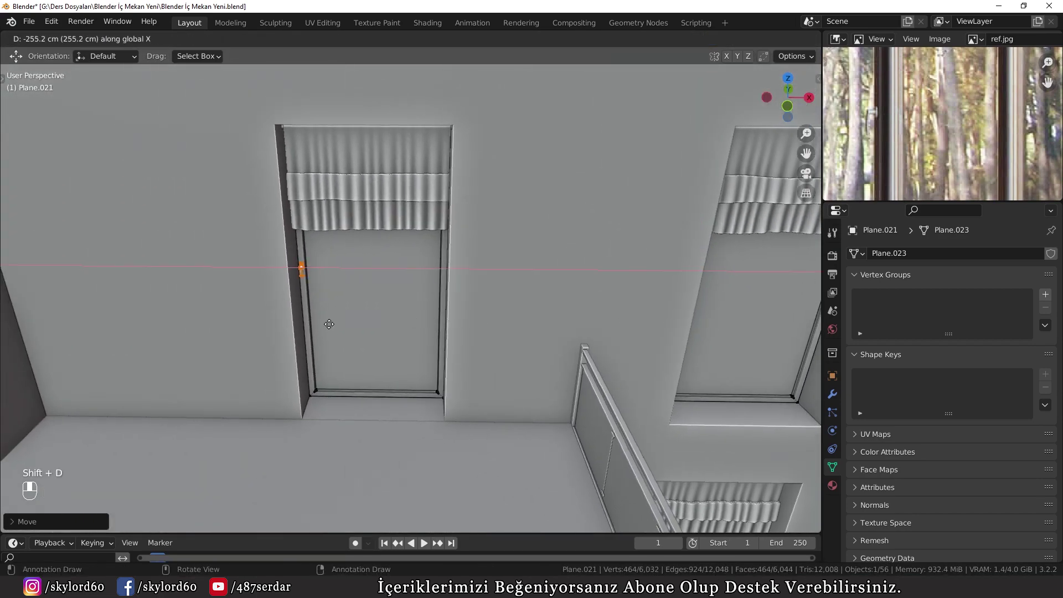
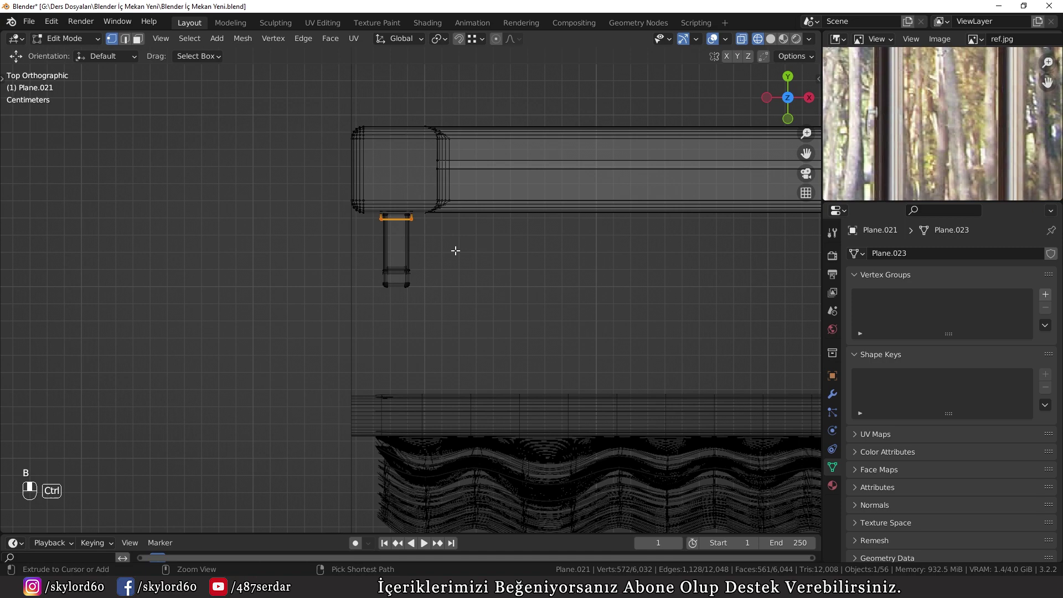
key("ctrl+l")
key("b")
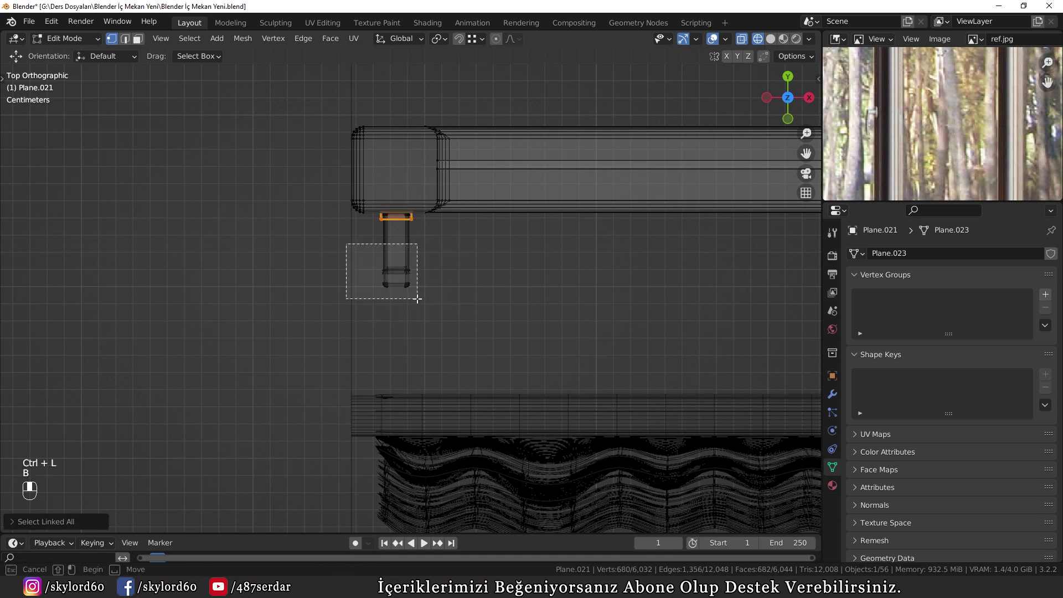
key("ctrl+l")
Duplicate the handle to a second upper window and shift it vertically to its height on the frame.
key("KP_1")
key("KP_1")
key("KP_4")
key("shift+d")
key("g")
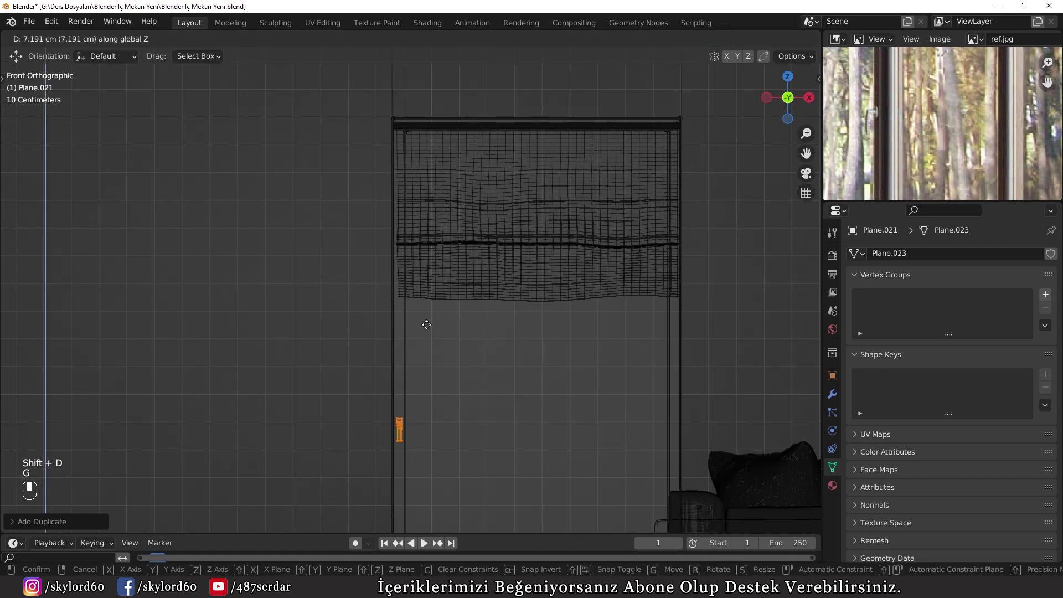
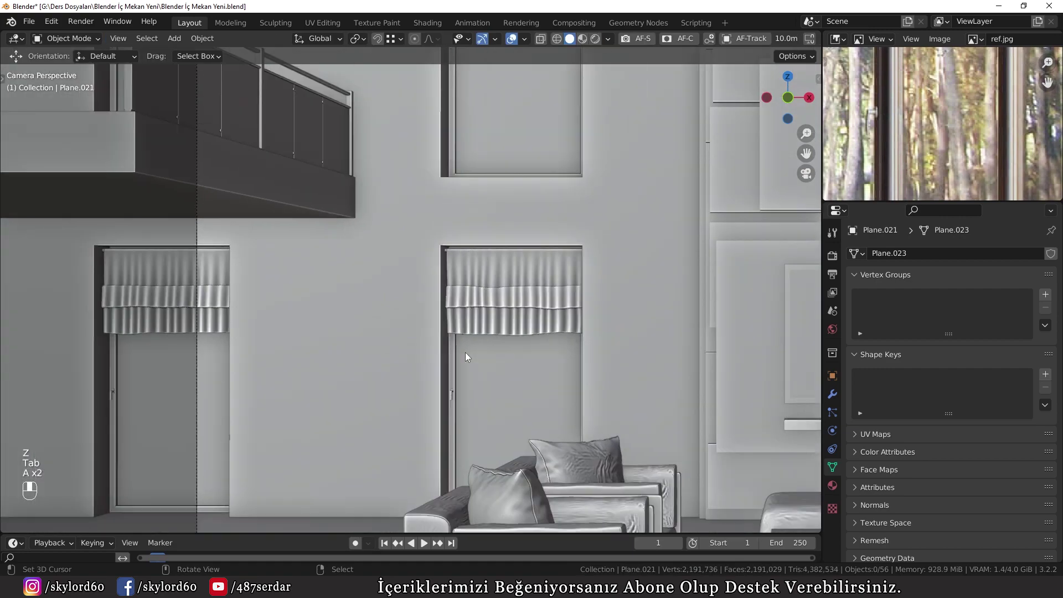
Apply the balcony slab's scale and give it a 1 cm bevel with 10 segments.
left_click_drag(448, 278, 409, 274)
left_click_drag(409, 274, 380, 272)
key("w")
left_click_drag(379, 271, 939, 257)
key("ctrl+a")
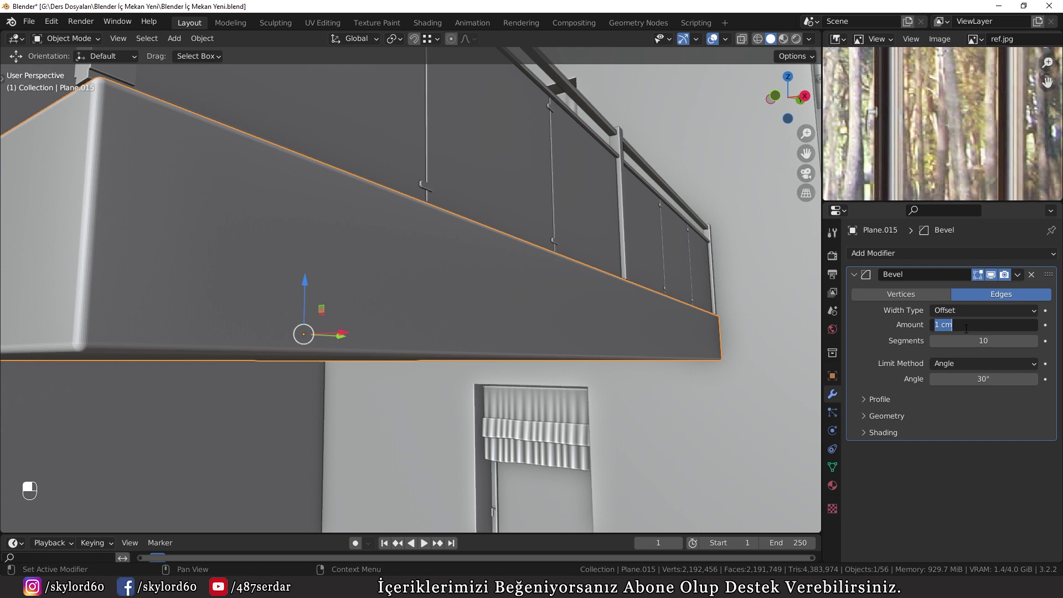
Orbit around the wall and balcony to inspect the edges before beveling.
left_click_drag(702, 308, 297, 372)
key("a")
left_click_drag(299, 372, 471, 322)
key("a")
left_click_drag(469, 323, 712, 278)
middle_click(708, 304)
Give the wall (Plane.016) a fine 0.07 cm bevel with five segments.
key("g")
double_click(713, 292)
left_click_drag(400, 349, 902, 264)
left_click_drag(913, 250, 887, 252)
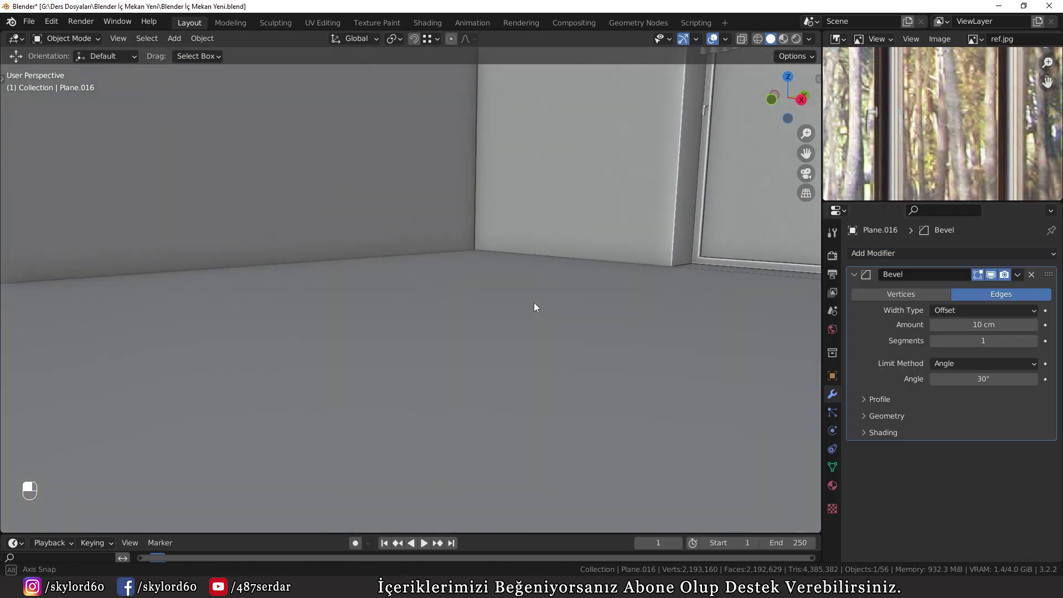
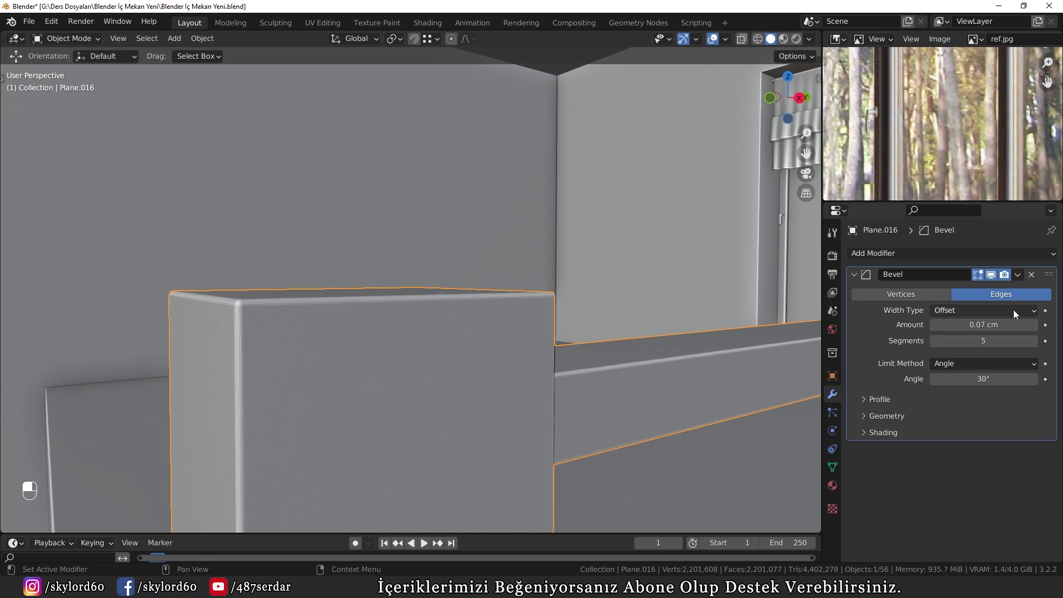
Widen the wall bevel amount to 0.09 cm, keeping five segments.
left_click(539, 381)
key("shift+b")
left_click_drag(232, 151, 323, 233)
left_click_drag(556, 356, 370, 182)
left_click_drag(379, 190, 520, 278)
left_click(559, 276)
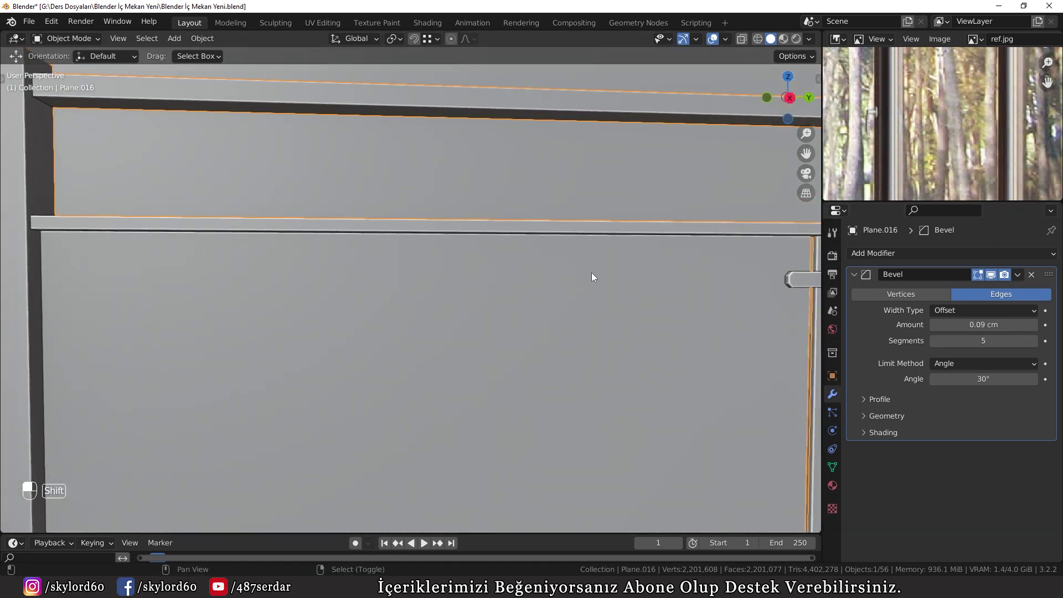
Inspect the beveled wall edges from the camera view and enter Edit Mode on the wall mesh.
key("shift+b")
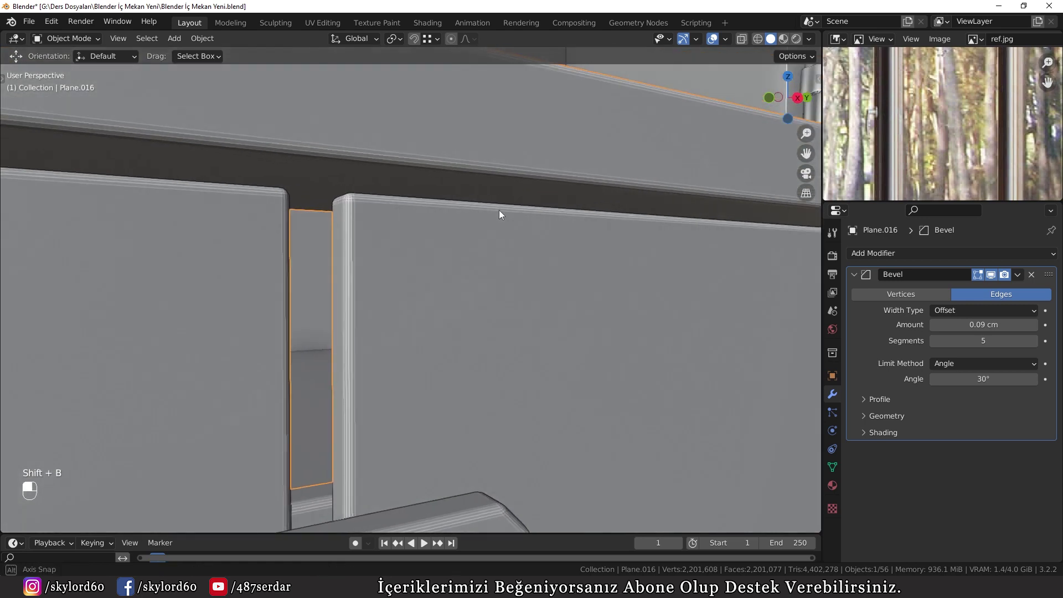
key("w")
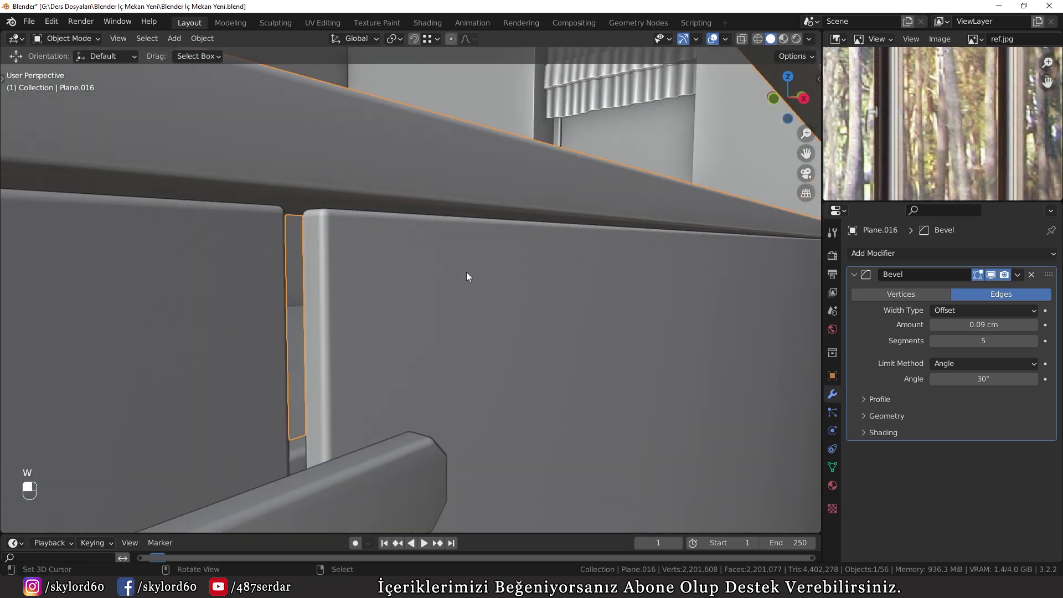
key("KP_0")
key("a")
key("a")
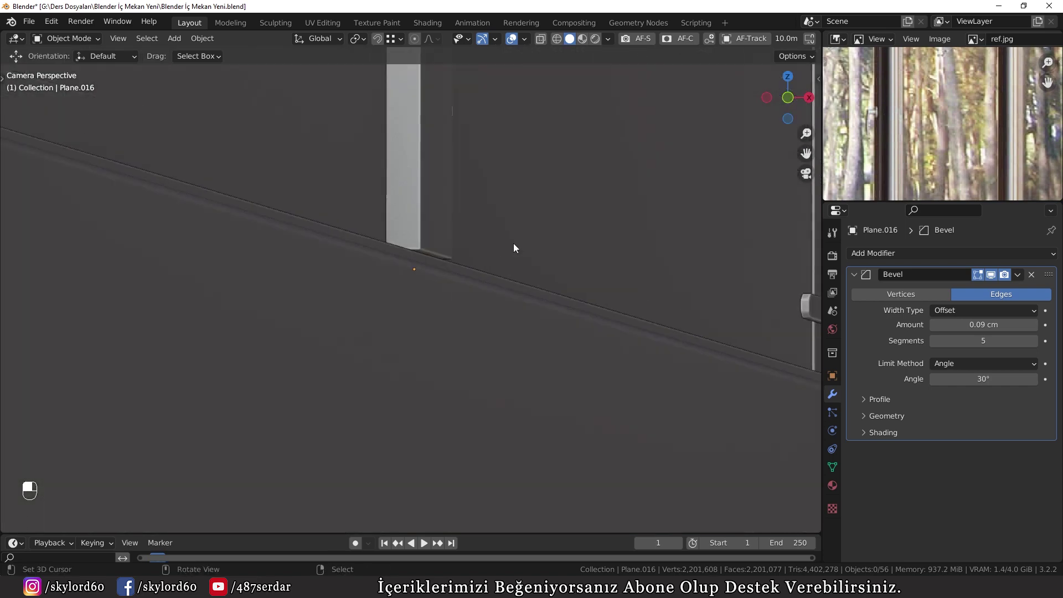
key("shift+b")
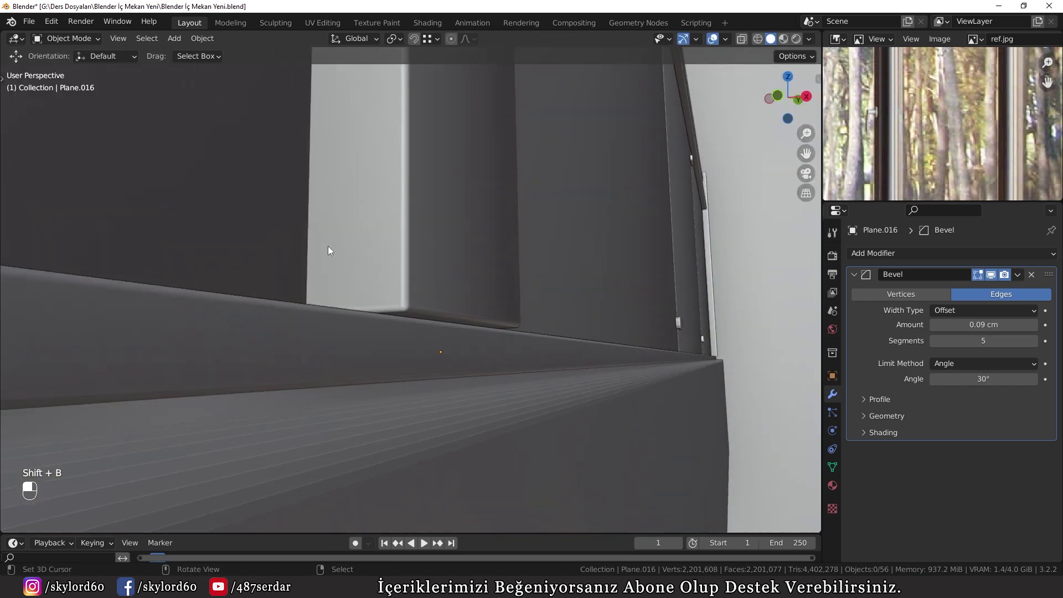